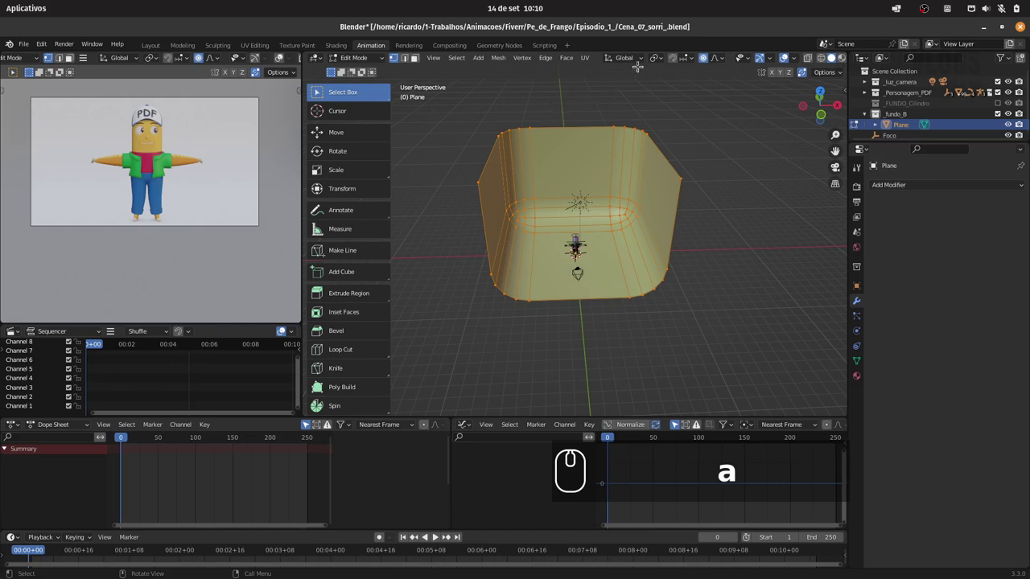
Cancel an X-axis scale, then move the backdrop's left-edge vertices outward along X
{"action": "key", "text": "s"}
{"action": "key", "text": "x"}
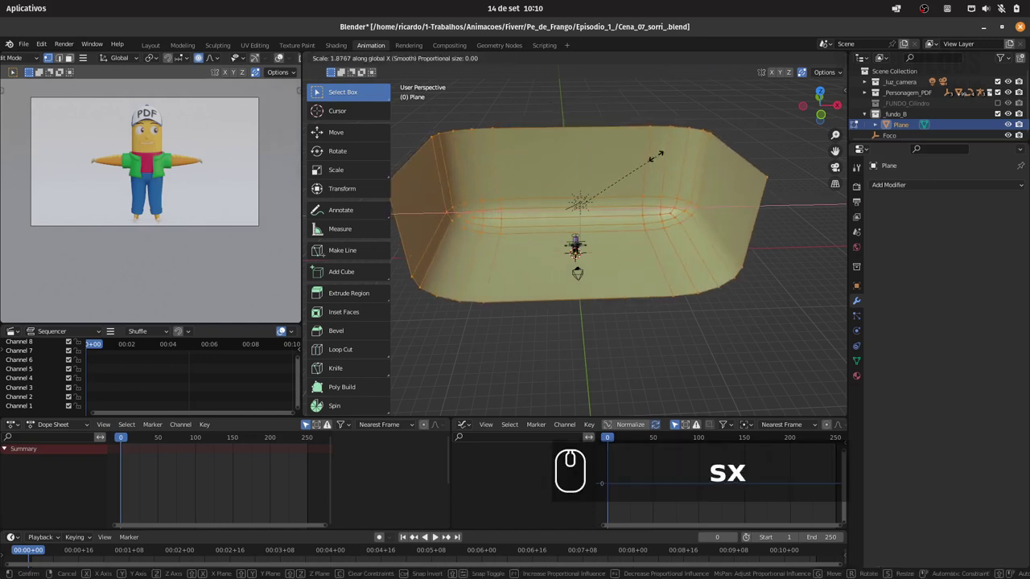
{"action": "key", "text": "Escape"}
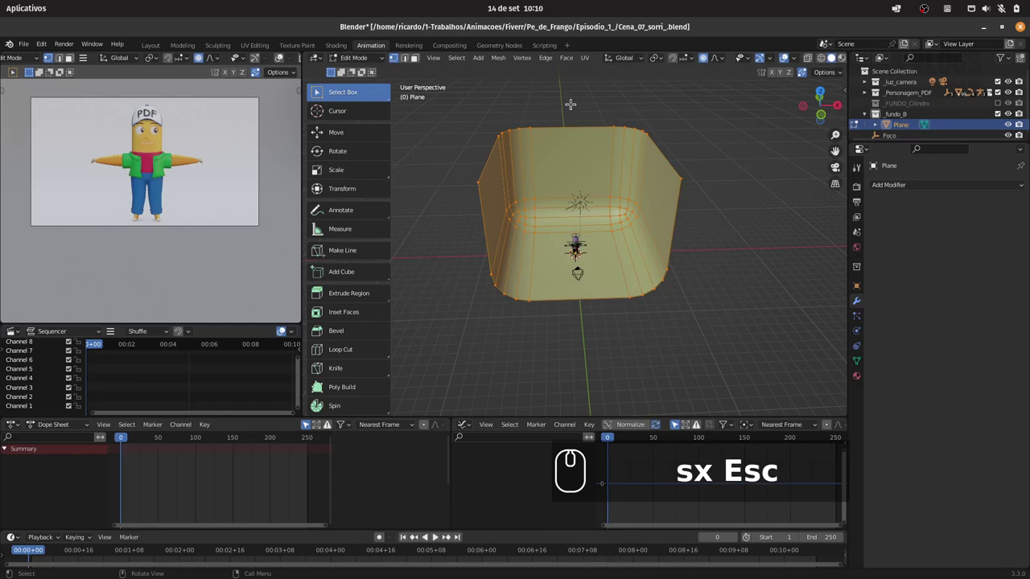
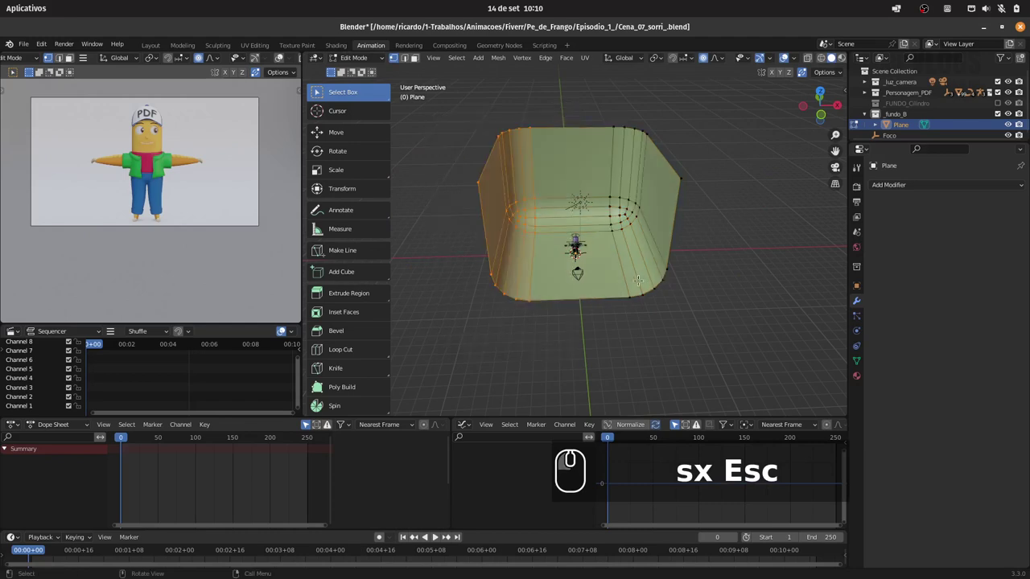
{"action": "key", "text": "g"}
{"action": "key", "text": "x"}
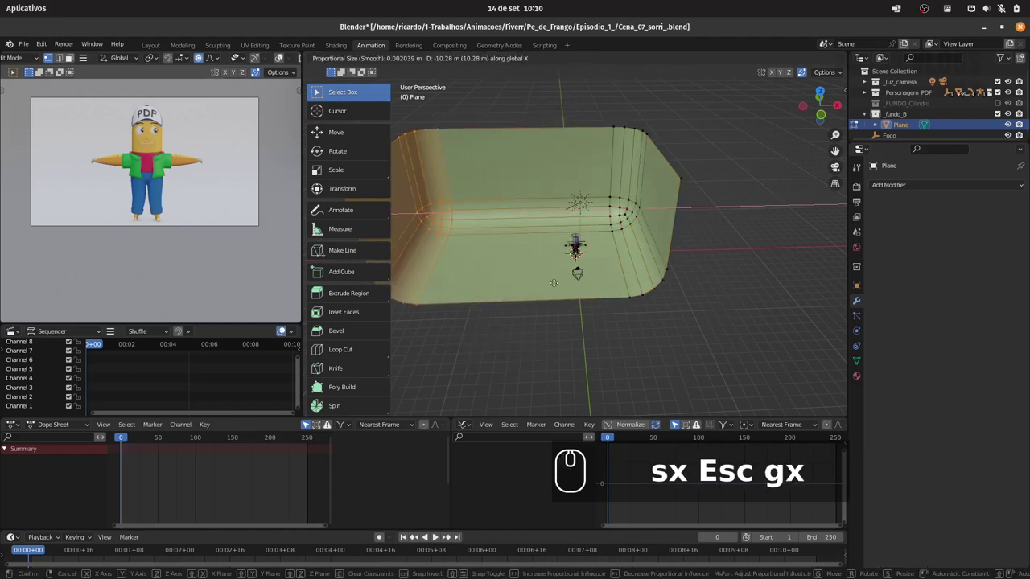
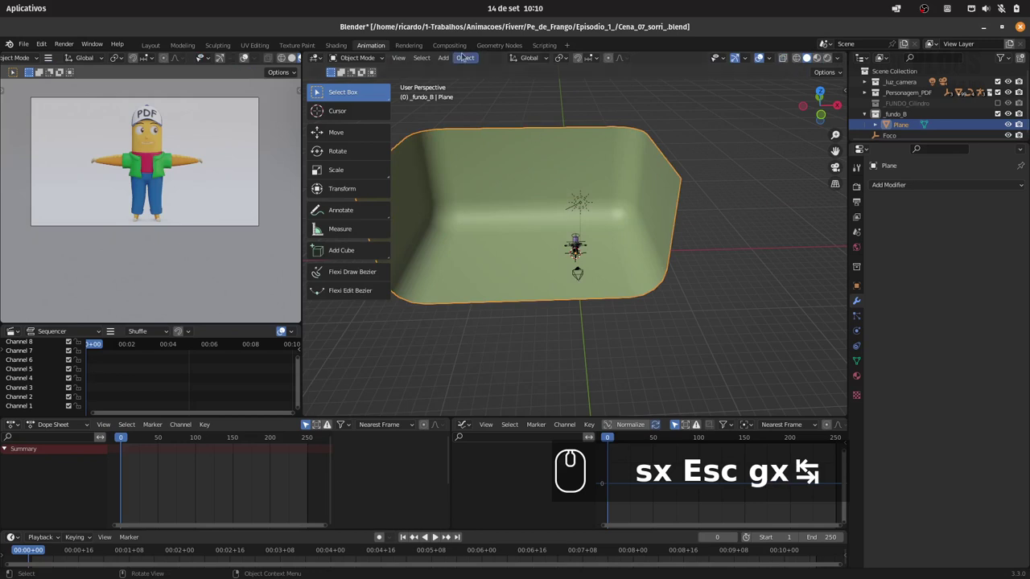
Set the backdrop origin to its centre of mass and shift it 4.832 m along X
{"action": "left_click", "coordinate": [467, 58]}
{"action": "left_click_drag", "start_coordinate": [606, 115], "coordinate": [616, 150]}
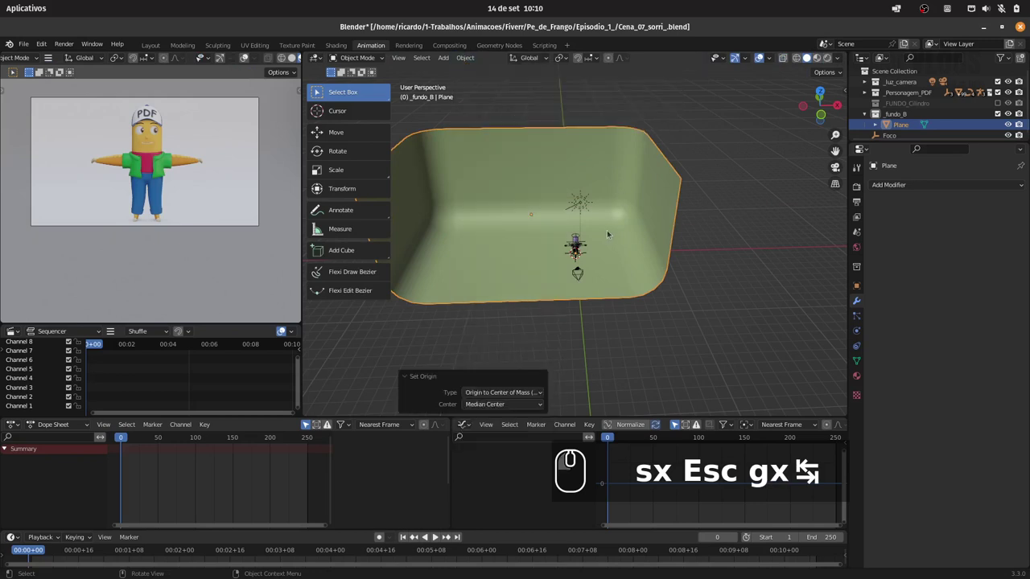
{"action": "key", "text": "g"}
{"action": "key", "text": "x"}
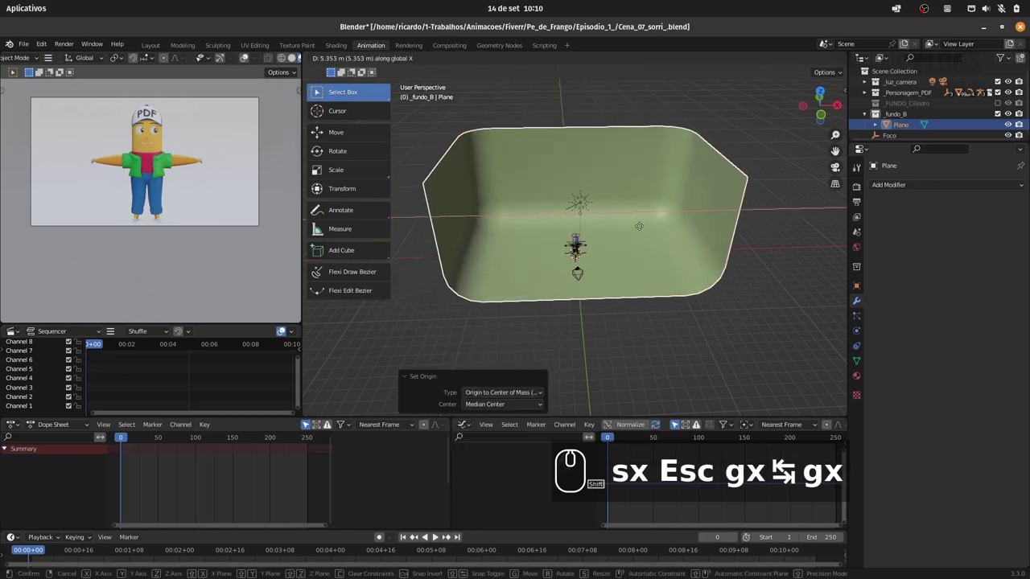
{"action": "left_click", "coordinate": [604, 226]}
{"action": "left_click_drag", "start_coordinate": [630, 251], "coordinate": [661, 149]}
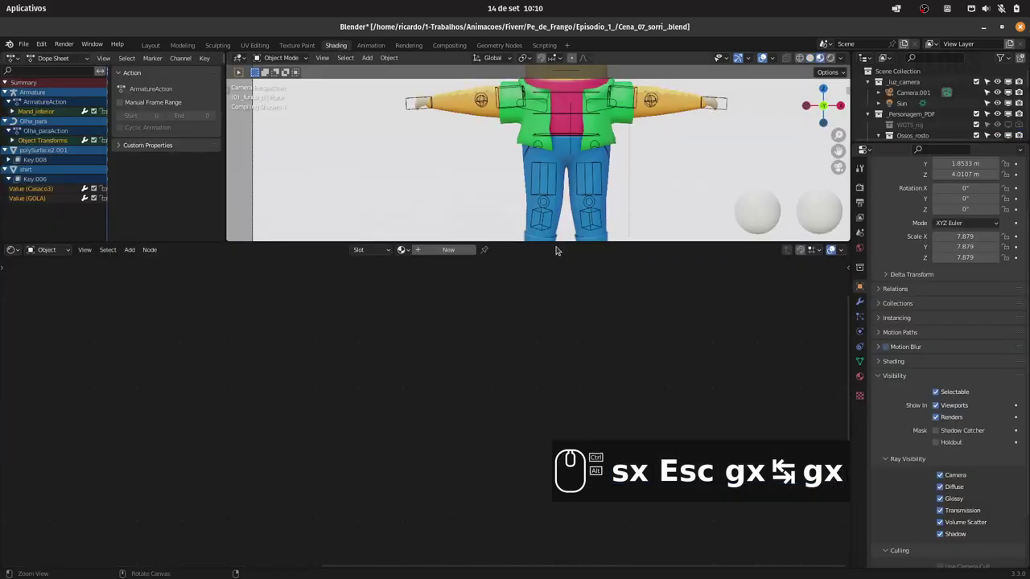
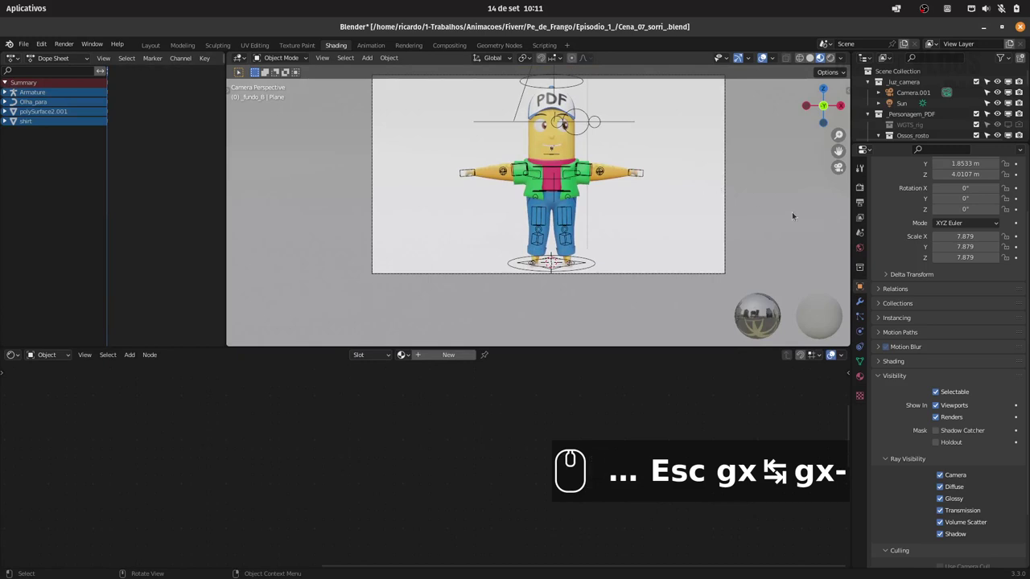
Create a new backdrop material and rename it Fundo_B_
{"action": "left_click", "coordinate": [456, 354]}
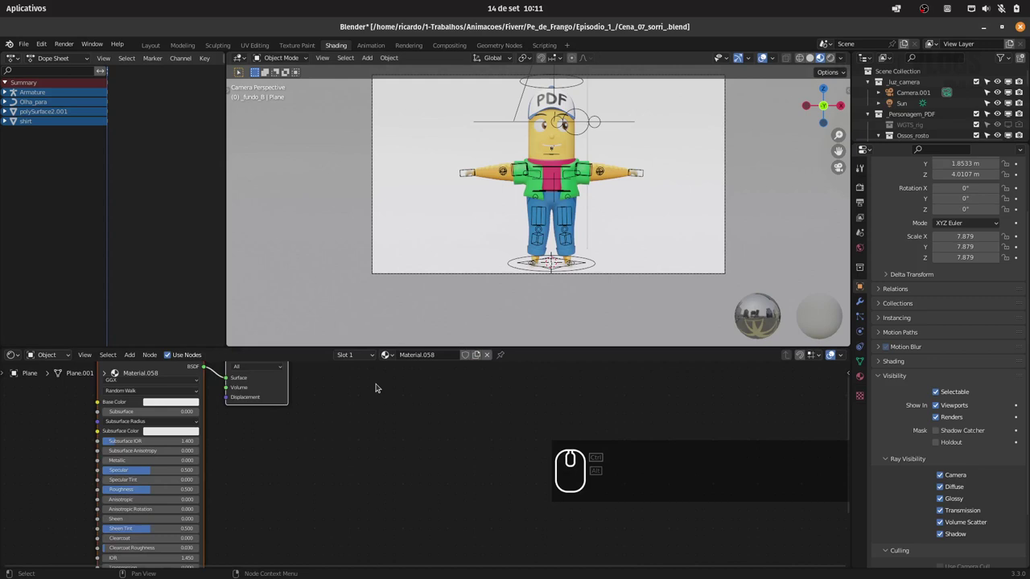
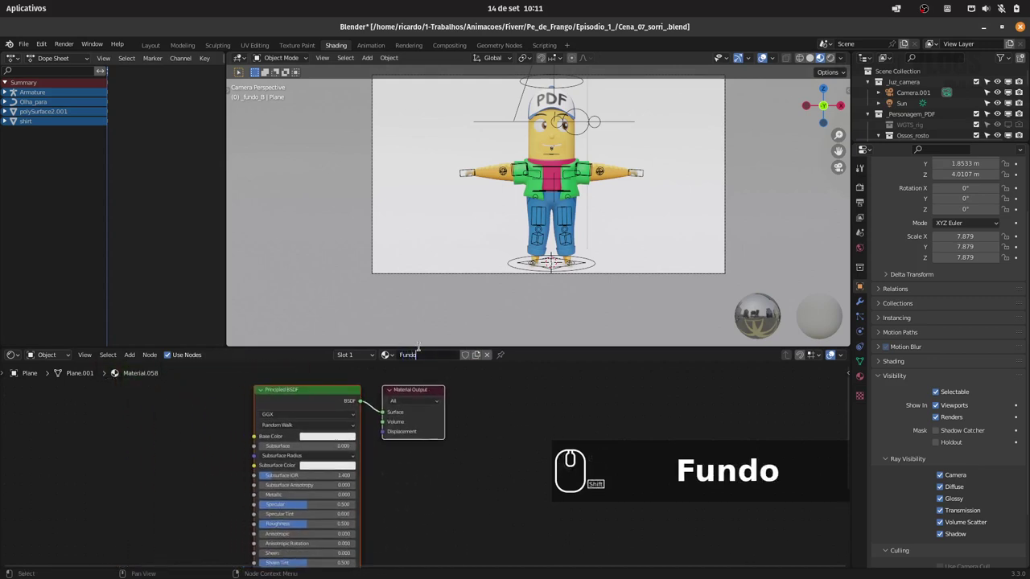
{"action": "type", "text": "_b_"}
{"action": "key", "text": "Return"}
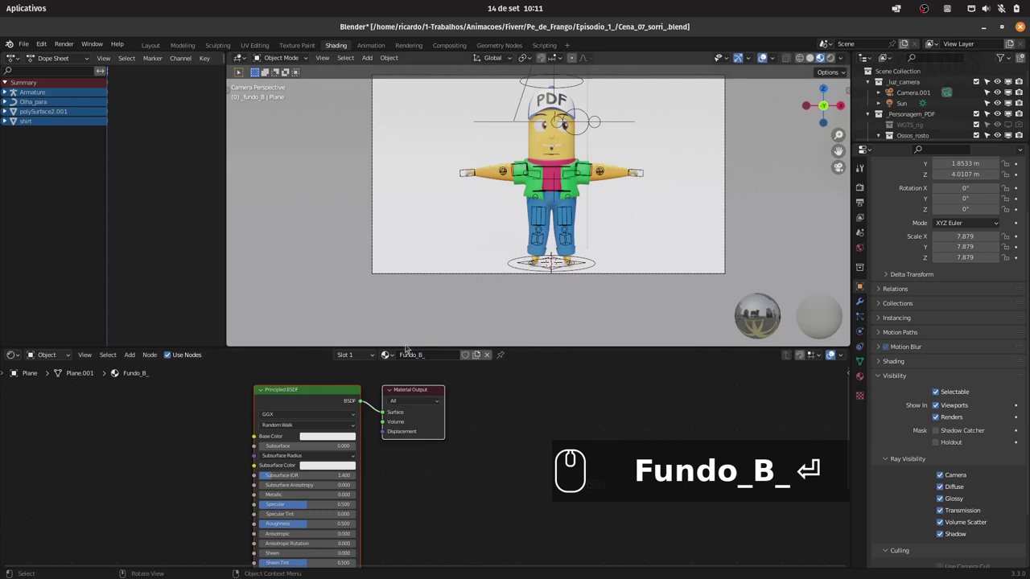
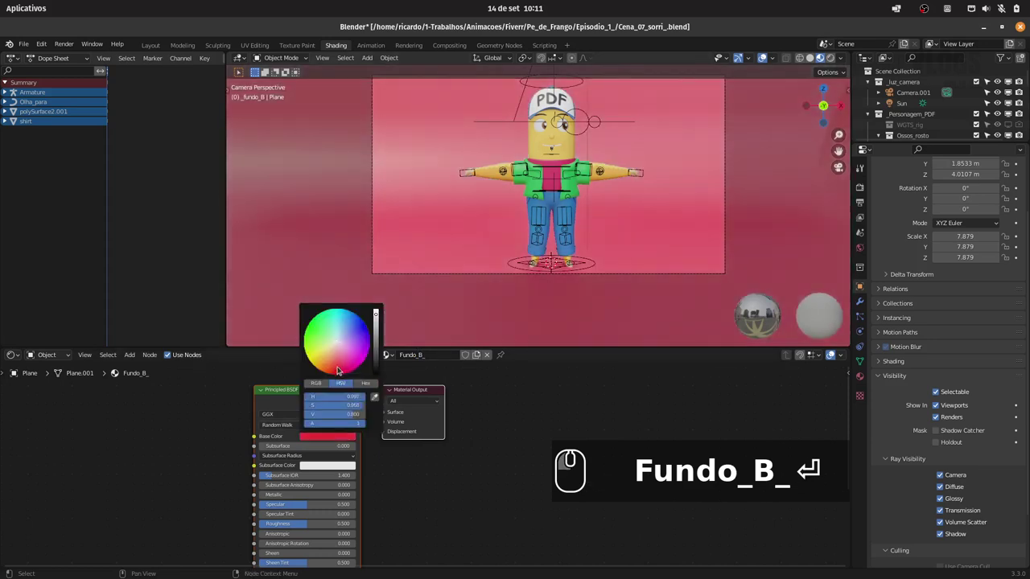
Change the Fundo_B_ base colour from red through yellow to light sky blue
{"action": "left_click_drag", "start_coordinate": [340, 367], "coordinate": [330, 361]}
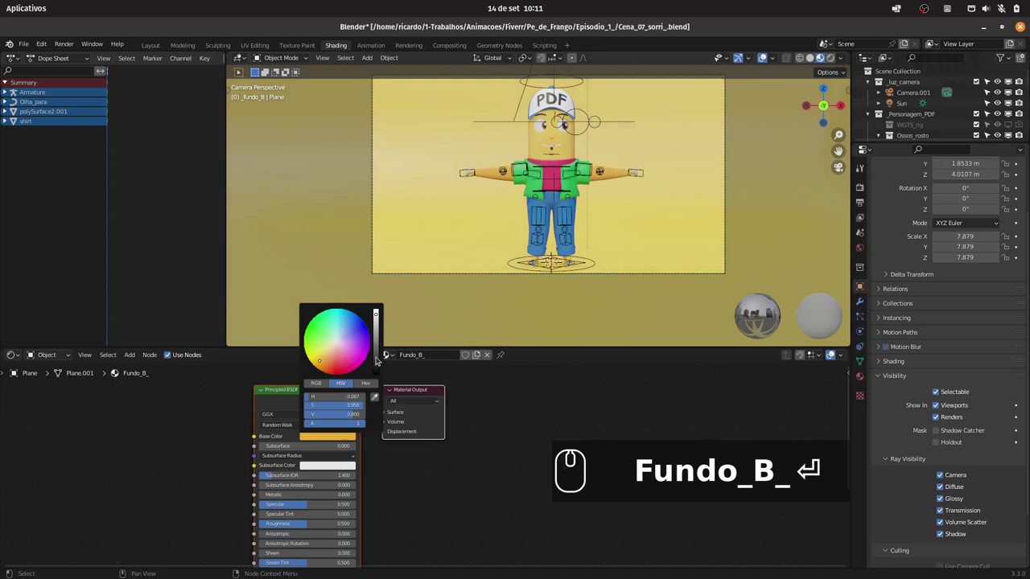
{"action": "left_click_drag", "start_coordinate": [355, 350], "coordinate": [359, 318]}
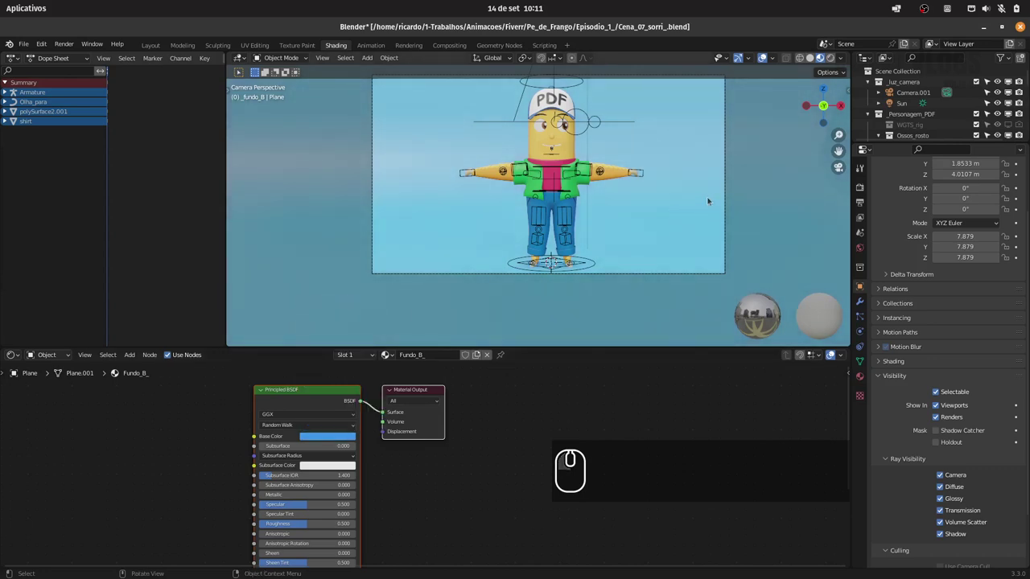
{"action": "left_click_drag", "start_coordinate": [690, 195], "coordinate": [660, 206]}
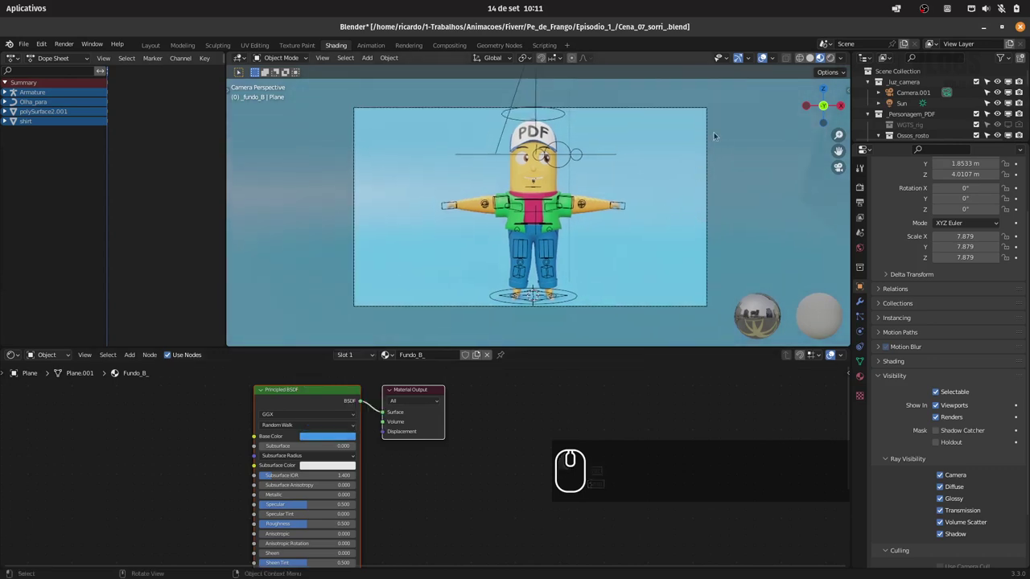
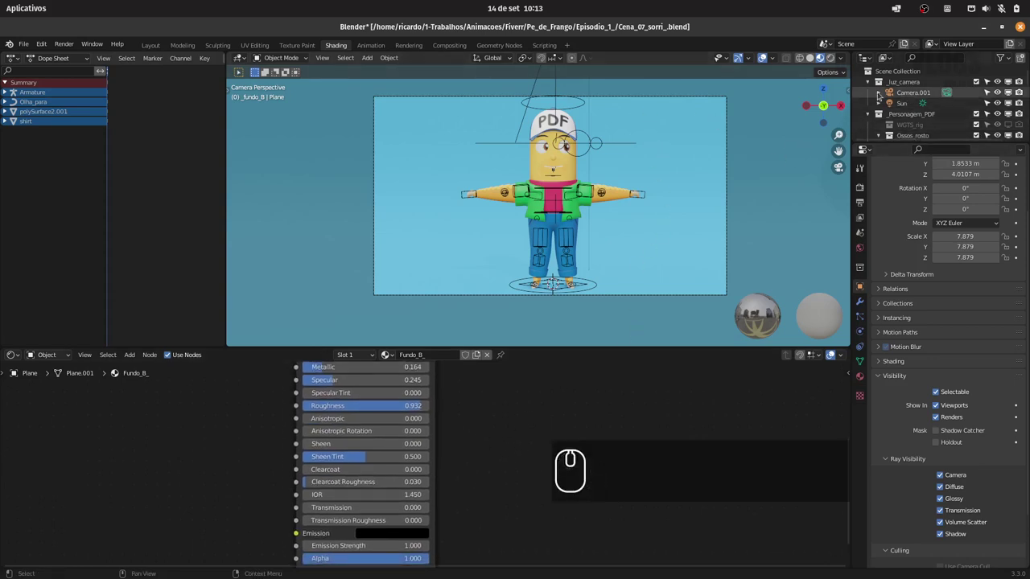
Collapse the _luz_camera and _Personagem_PDF collections and select the fundo_B collection
{"action": "key", "text": "-"}
{"action": "left_click", "coordinate": [868, 115]}
{"action": "left_click", "coordinate": [905, 123]}
{"action": "left_click", "coordinate": [903, 115]}
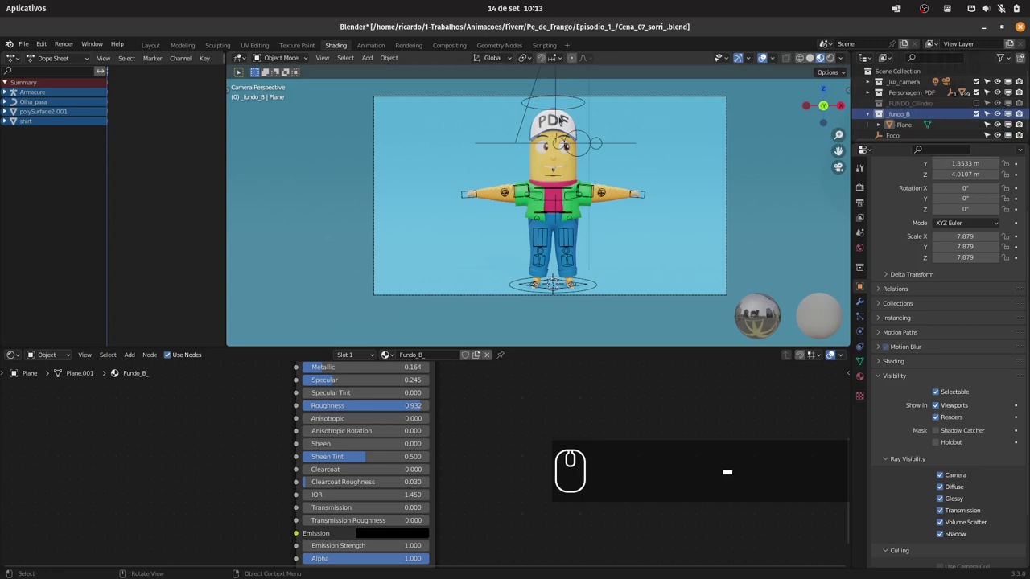
Add a point light with 1000 W power and refresh the rendered preview
{"action": "left_click", "coordinate": [374, 57]}
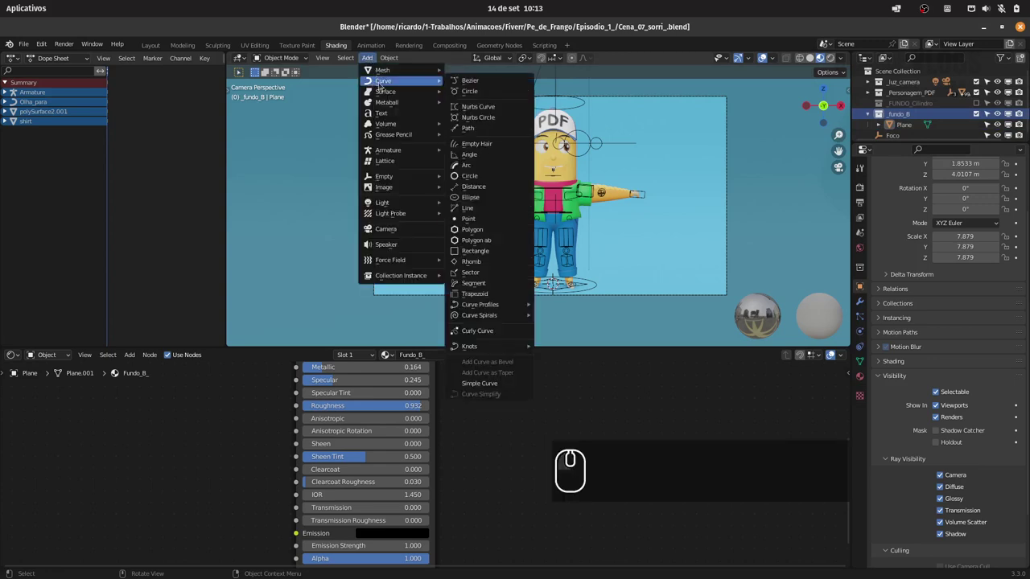
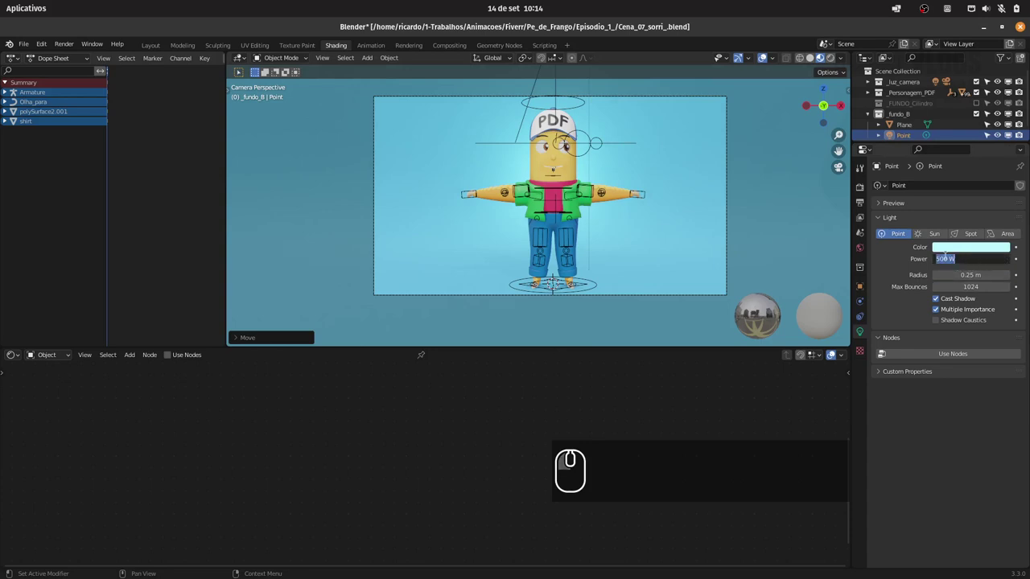
{"action": "key", "text": "KP_1"}
{"action": "key", "text": "KP_0"}
{"action": "key", "text": "KP_0"}
{"action": "key", "text": "Return"}
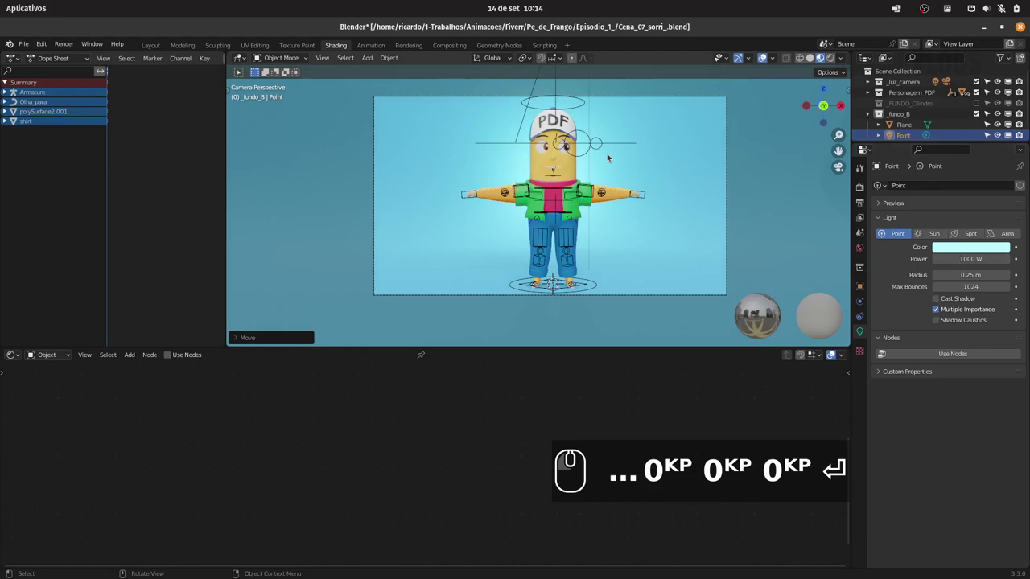
{"action": "left_click", "coordinate": [836, 57]}
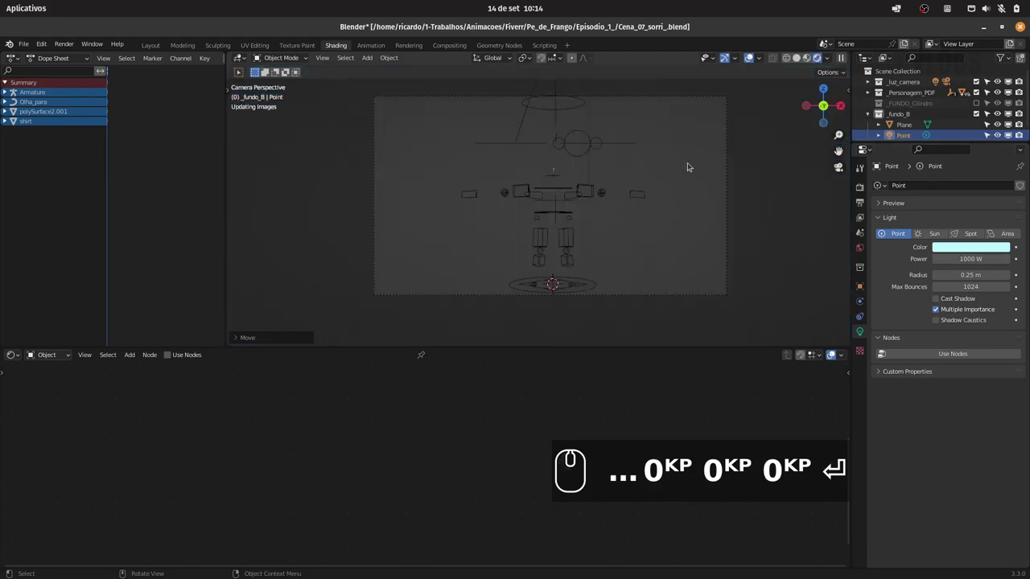
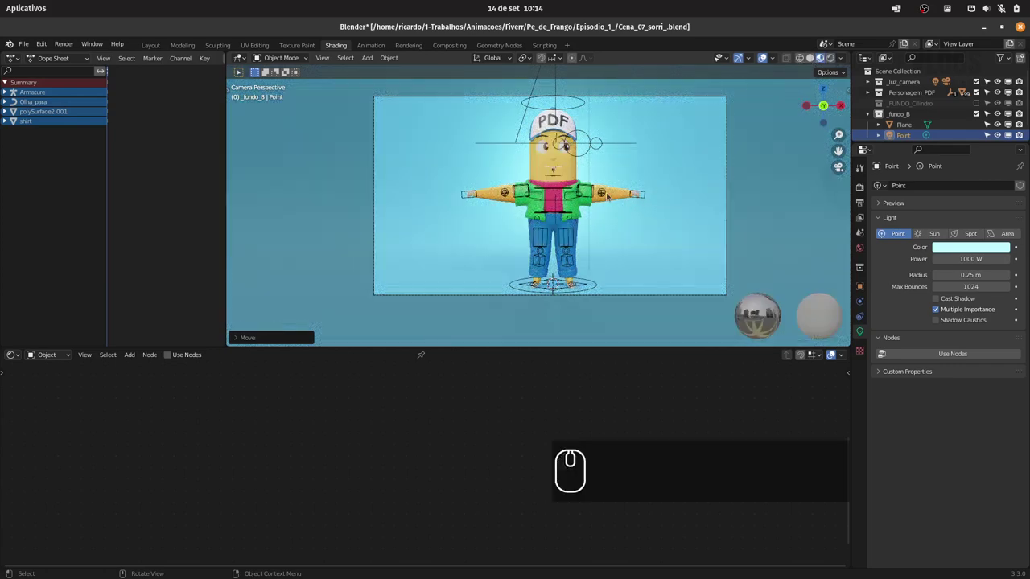
Raise the light higher along the Z axis
{"action": "key", "text": "g"}
{"action": "key", "text": "z"}
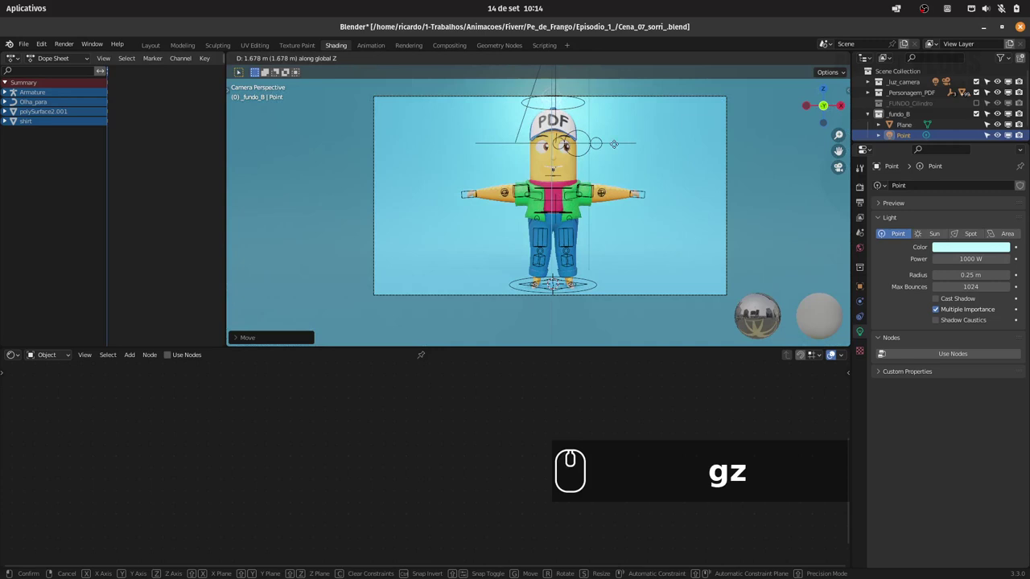
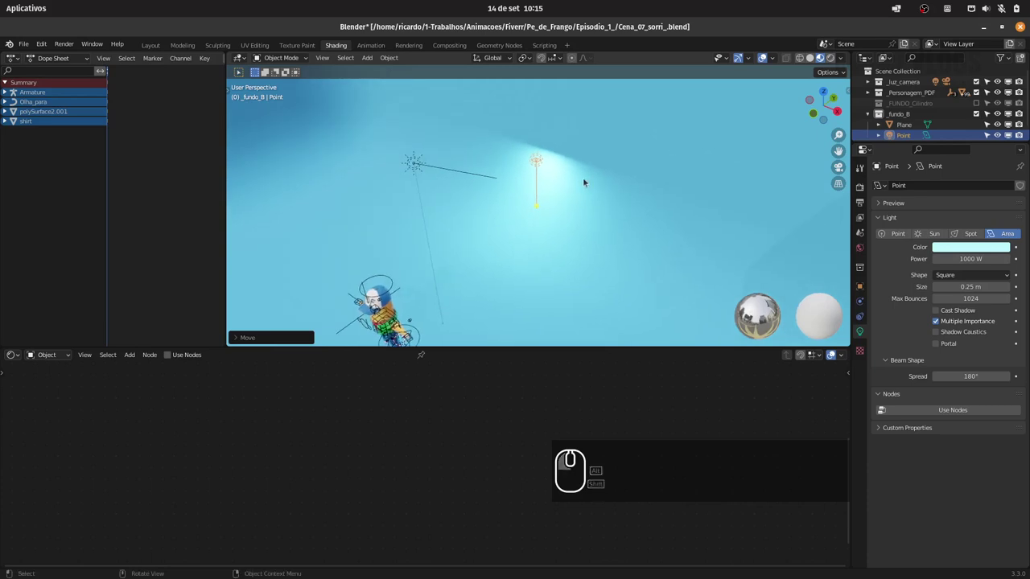
Rotate the area light 90 degrees about X, move it along Y, and save the file
{"action": "key", "text": "r"}
{"action": "key", "text": "x"}
{"action": "key", "text": "9"}
{"action": "key", "text": "0"}
{"action": "key", "text": "Return"}
{"action": "key", "text": "g"}
{"action": "key", "text": "y"}
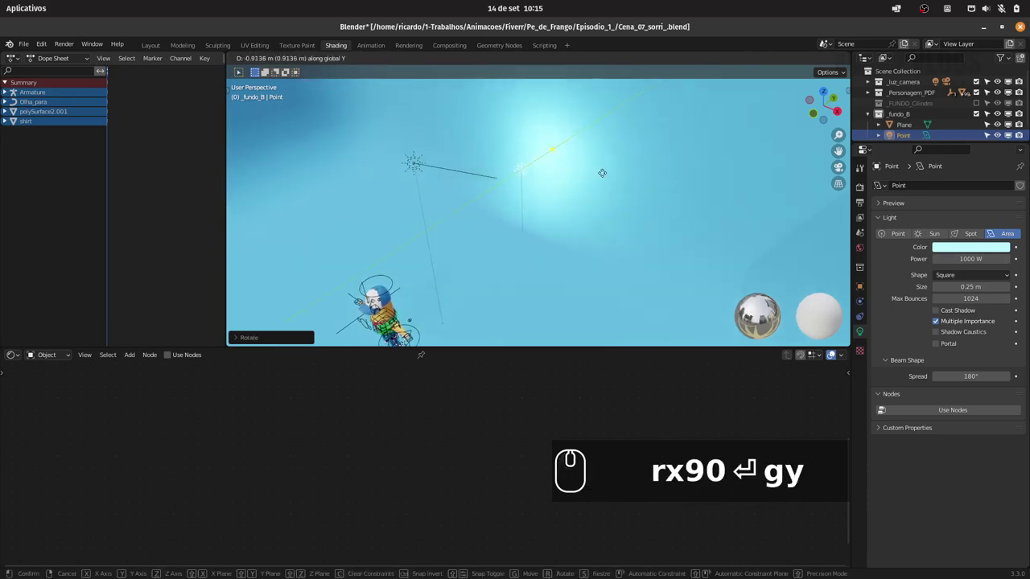
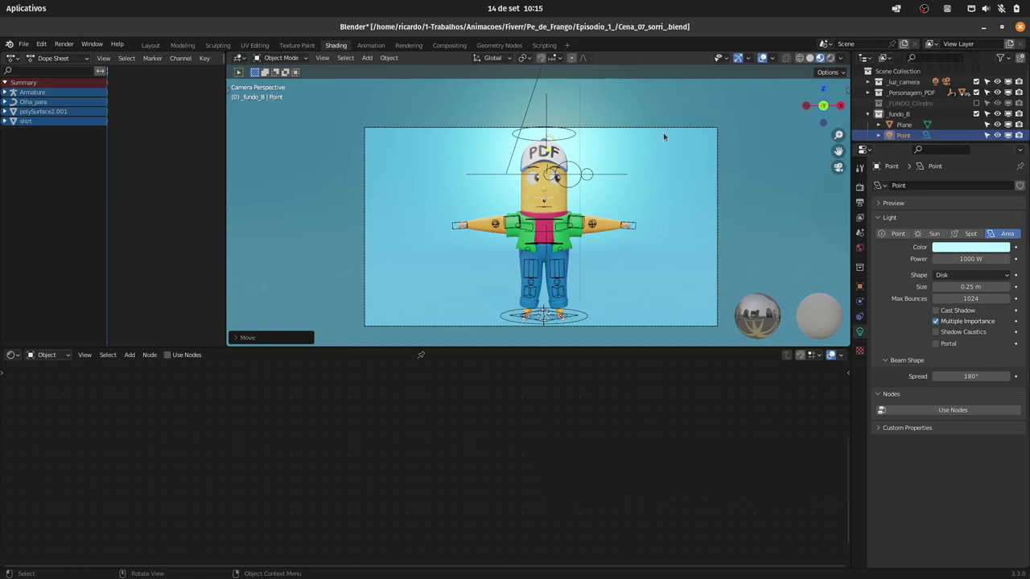
{"action": "key", "text": "ctrl+s"}
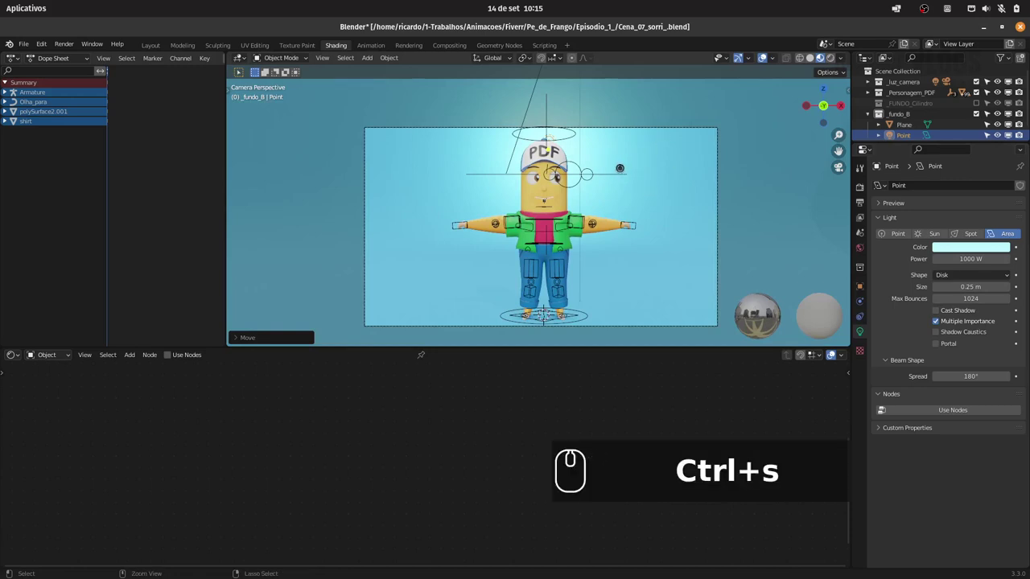
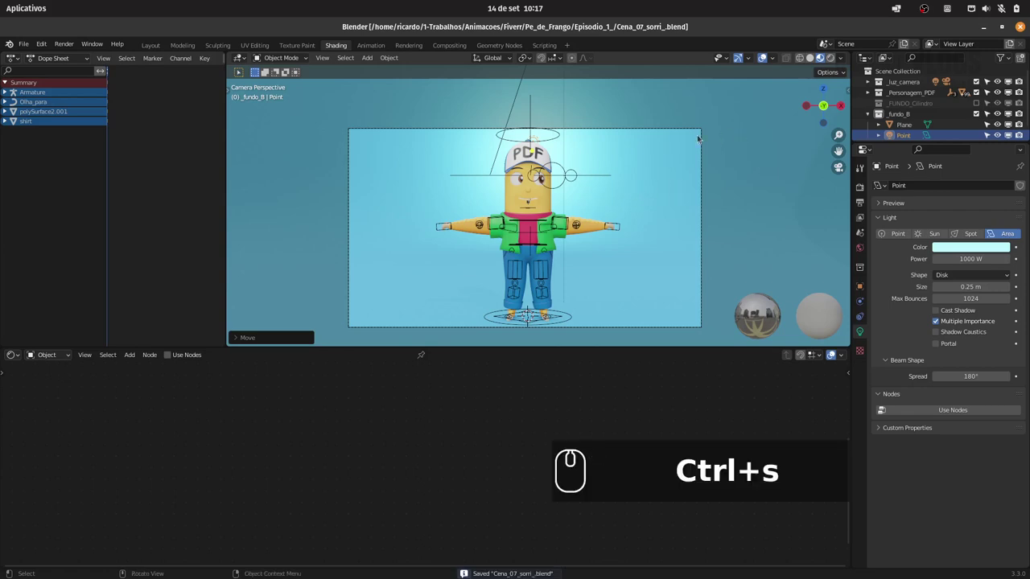
Shift the Olha_para look-at curve sideways along X to recentre the gaze
{"action": "left_click_drag", "start_coordinate": [639, 176], "coordinate": [618, 177]}
{"action": "key", "text": "g"}
{"action": "key", "text": "x"}
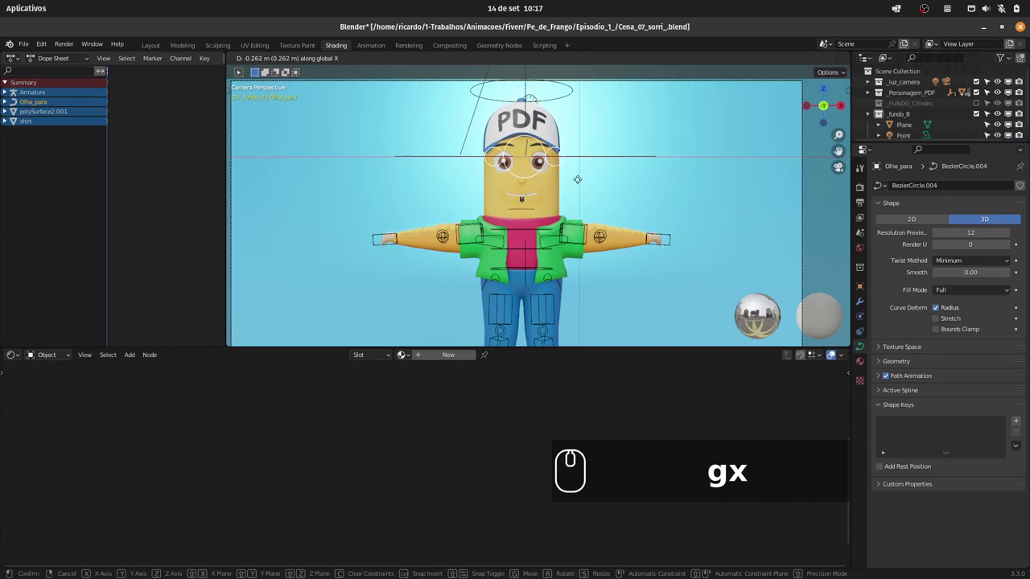
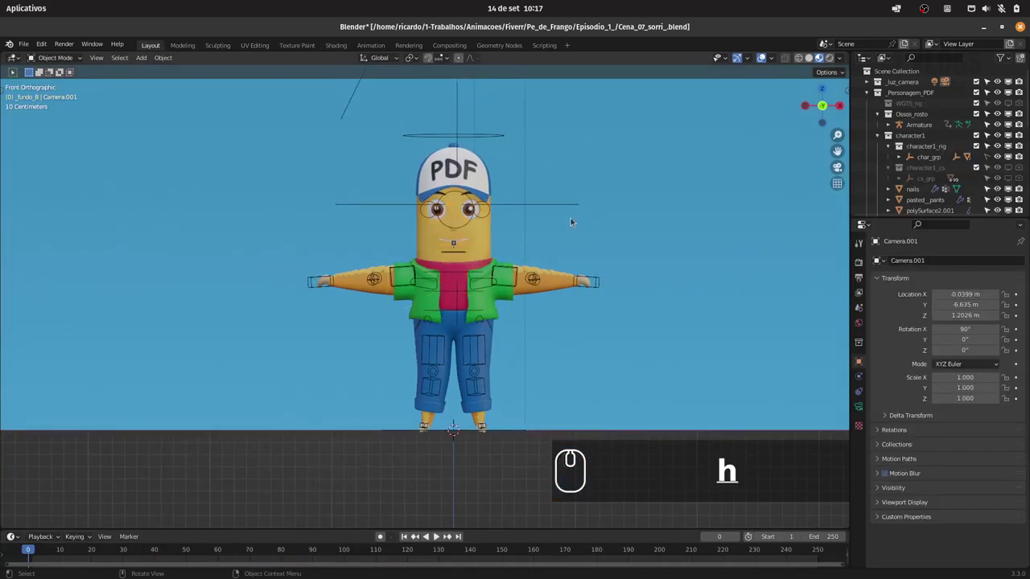
Select the character rig in solid shading and switch it into Pose Mode, front view
{"action": "left_click_drag", "start_coordinate": [840, 57], "coordinate": [500, 219]}
{"action": "left_click", "coordinate": [402, 272]}
{"action": "left_click", "coordinate": [400, 266]}
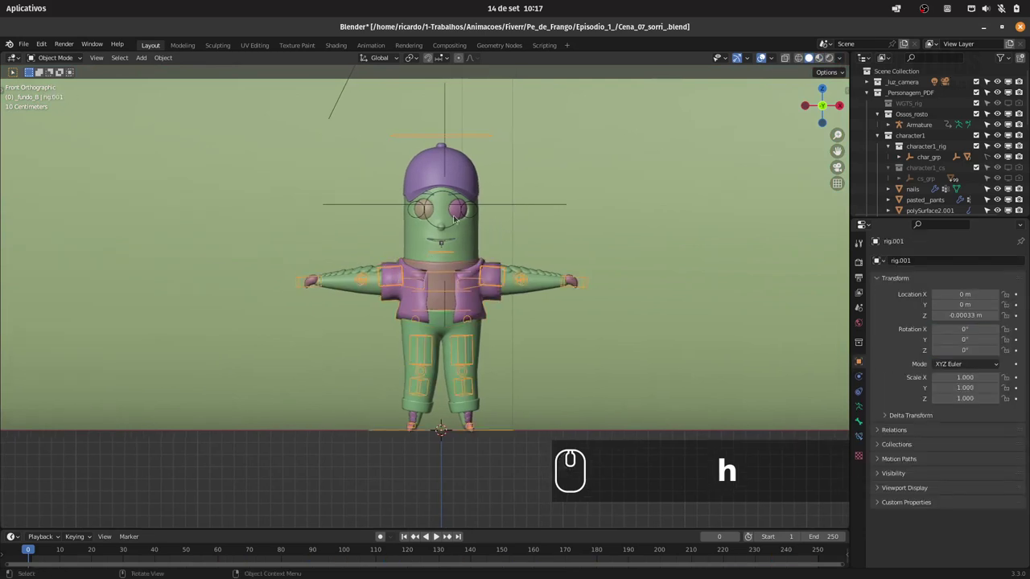
{"action": "left_click", "coordinate": [68, 58]}
{"action": "left_click", "coordinate": [66, 98]}
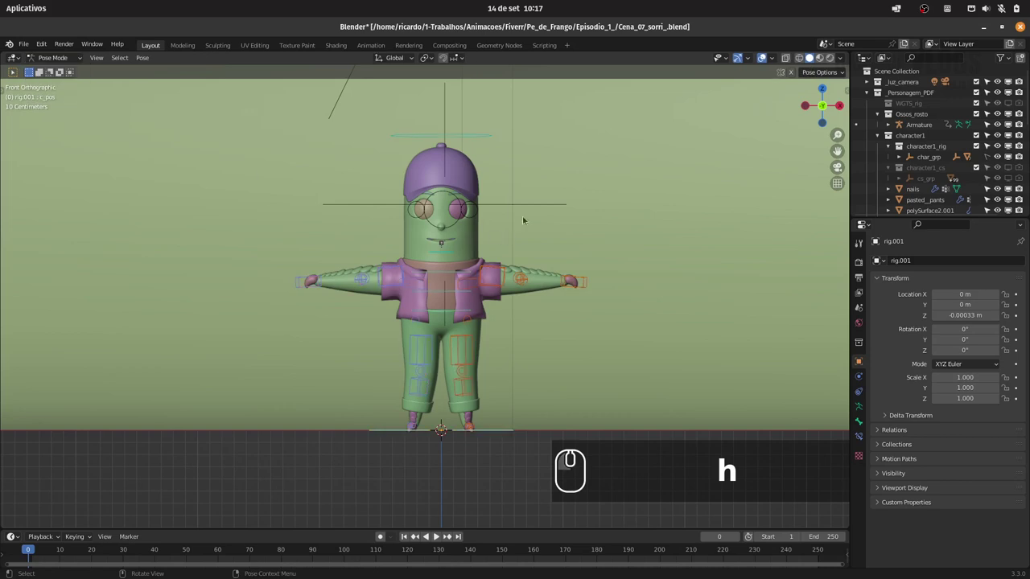
{"action": "left_click", "coordinate": [488, 194]}
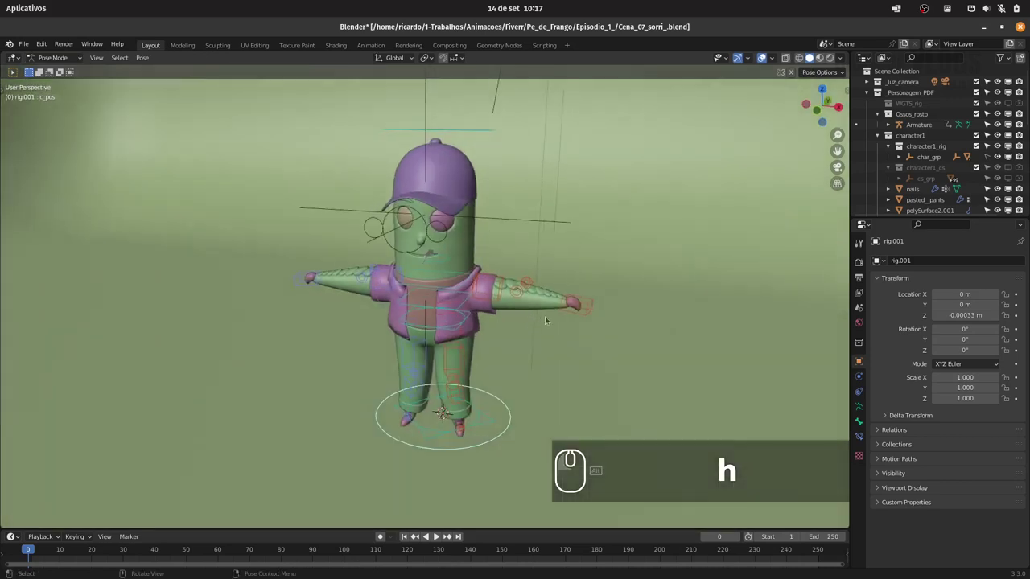
{"action": "left_click", "coordinate": [582, 310]}
Move the left hand control down in front view and show the Auto-Rig Pro sidebar
{"action": "left_click", "coordinate": [796, 72]}
{"action": "key", "text": "1"}
{"action": "key", "text": "g"}
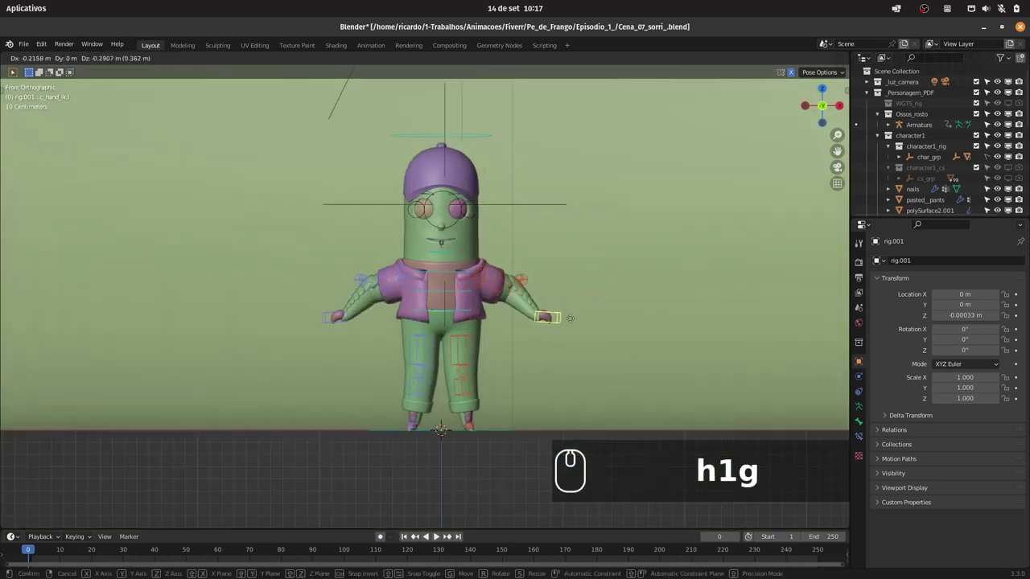
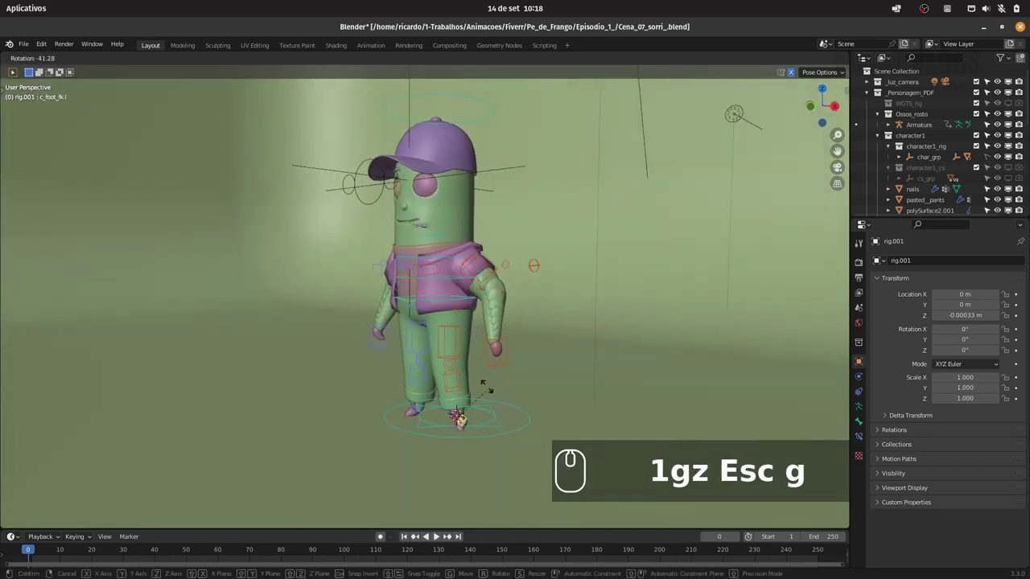
{"action": "key", "text": "Escape"}
{"action": "key", "text": "n"}
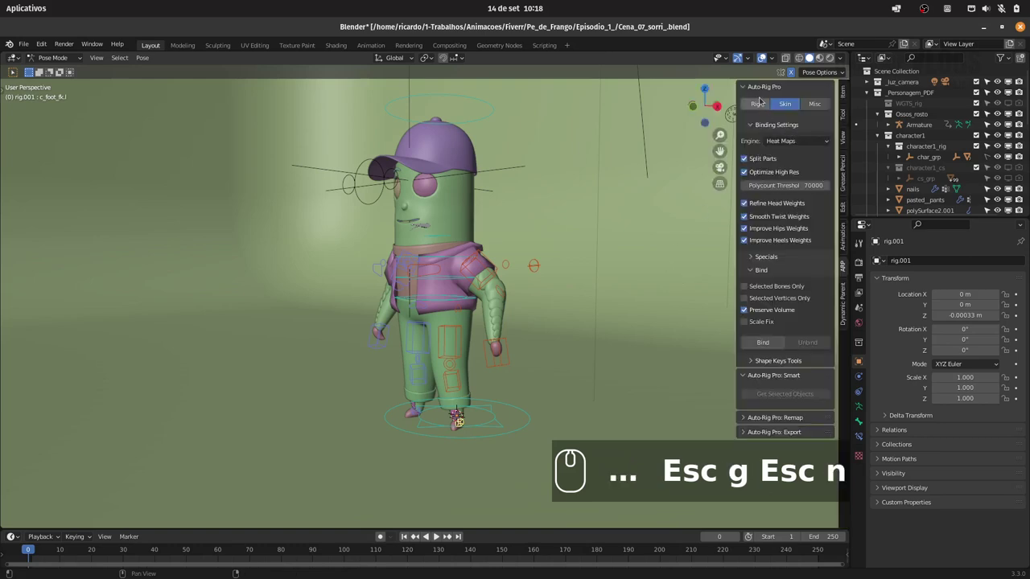
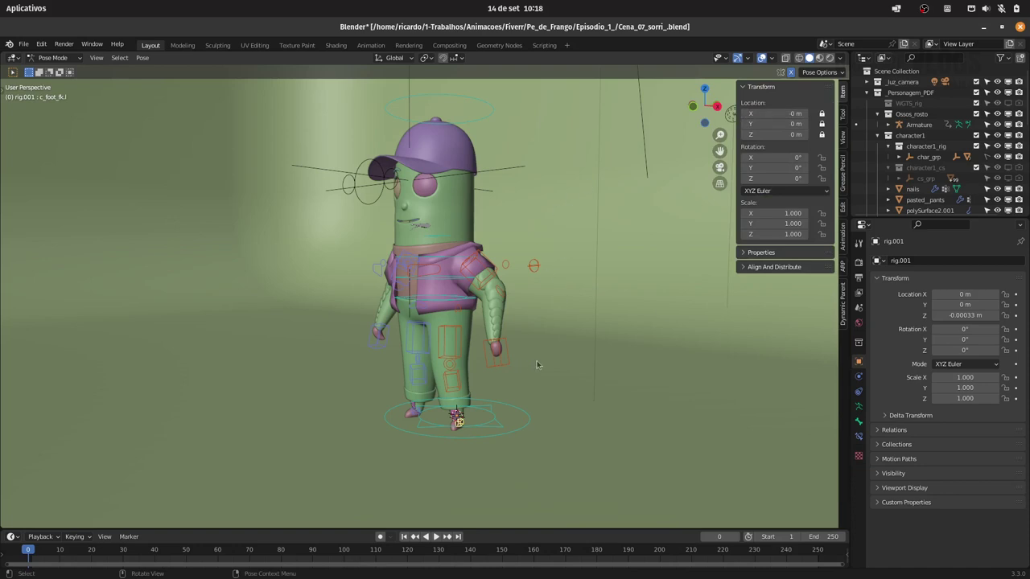
Switch the legs' IK-FK setting to FK in the rig properties and save the file
{"action": "left_click", "coordinate": [842, 111]}
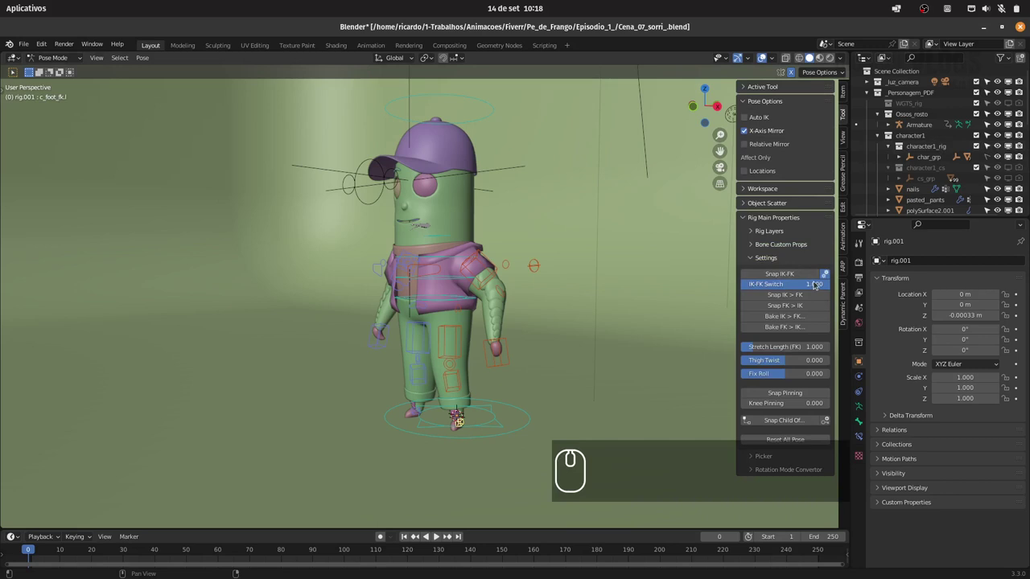
{"action": "left_click_drag", "start_coordinate": [821, 282], "coordinate": [436, 315]}
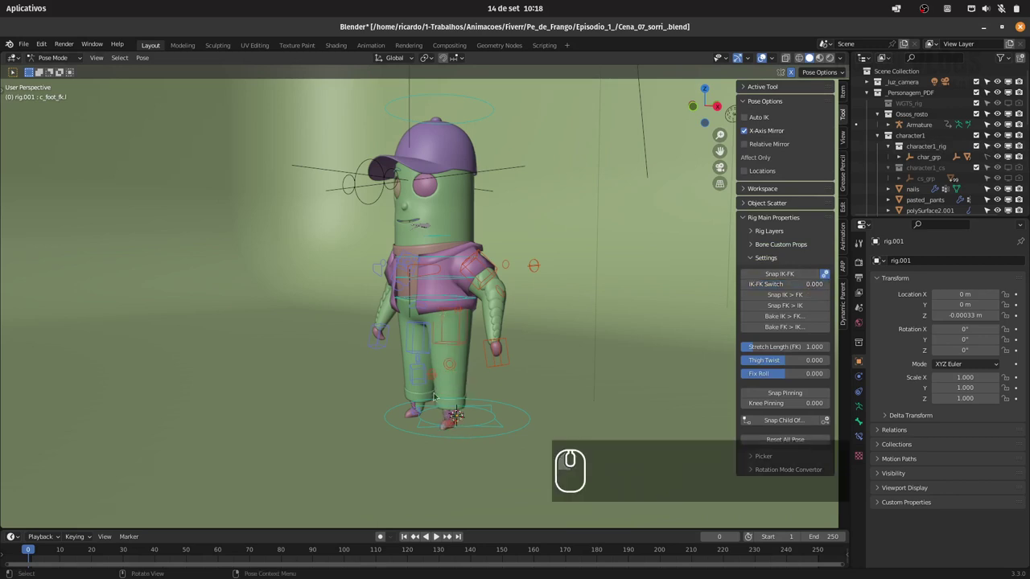
{"action": "left_click", "coordinate": [417, 415]}
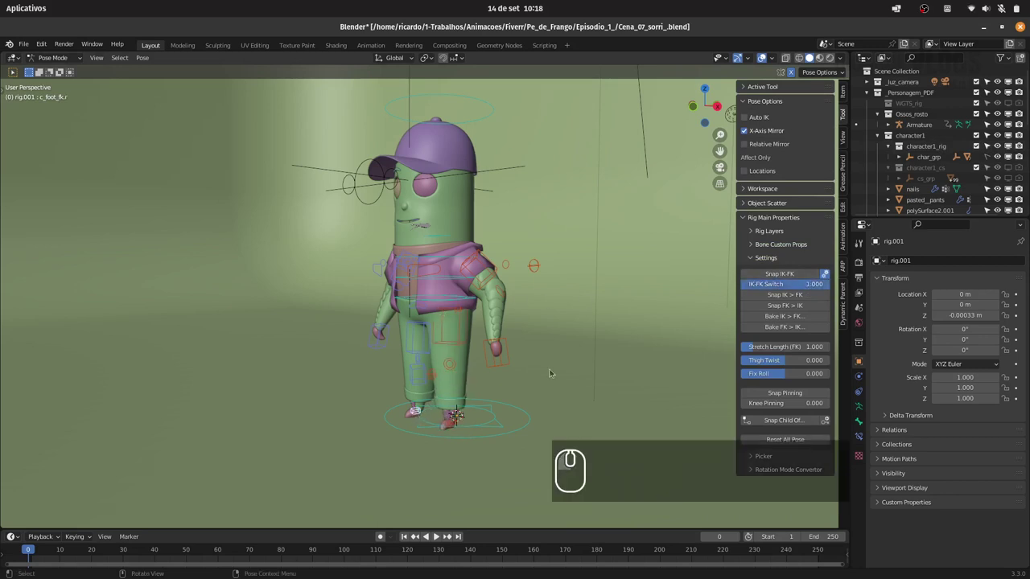
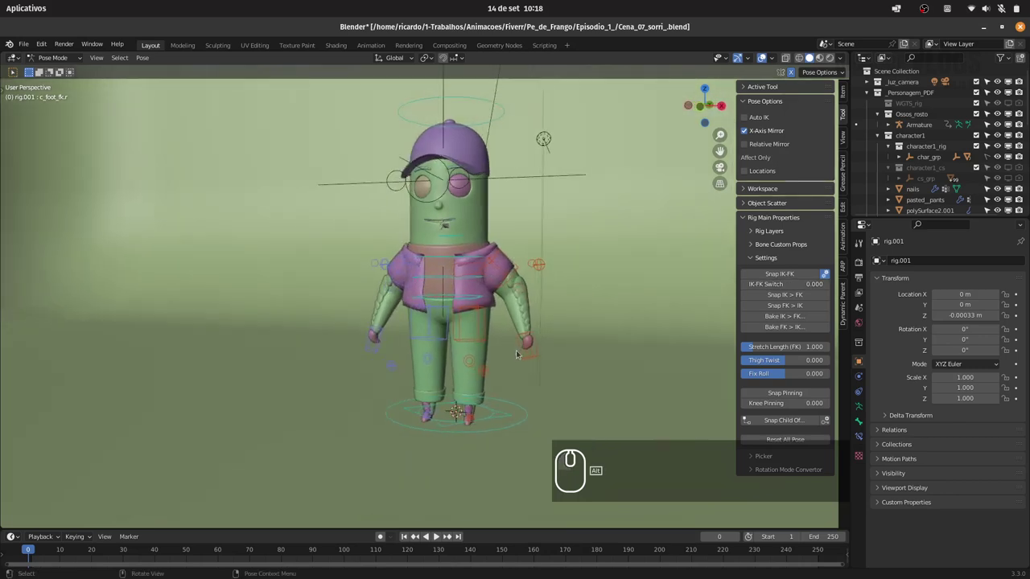
{"action": "key", "text": "ctrl+s"}
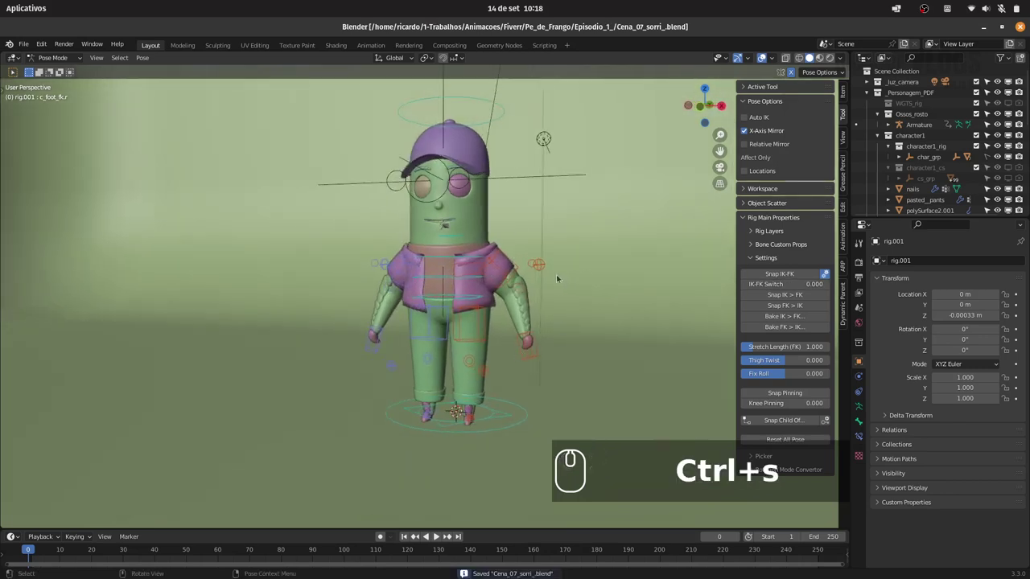
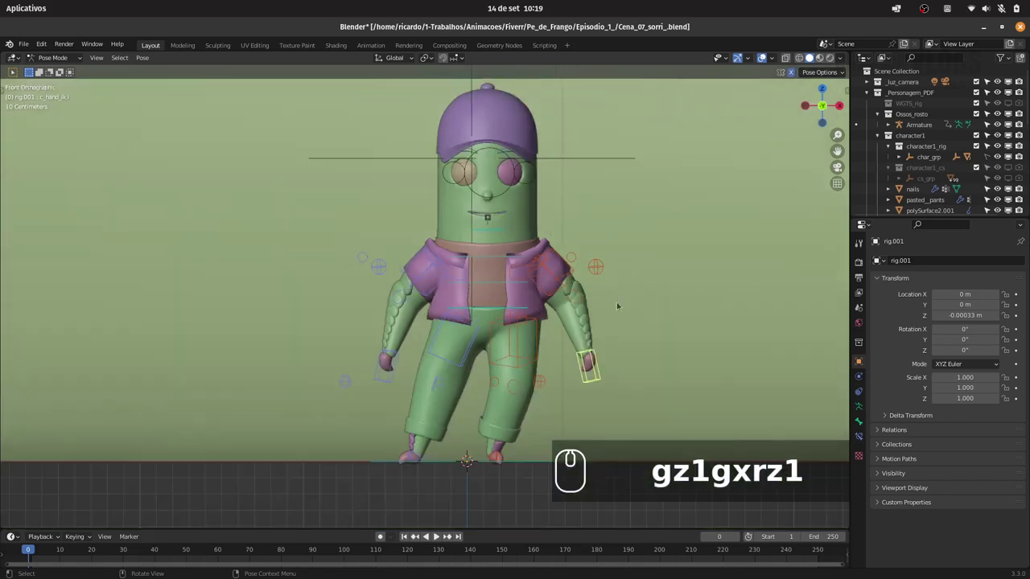
Move the hand IK controls outward so both arms stretch into a horizontal T-pose, viewed from the front
{"action": "type", "text": "g"}
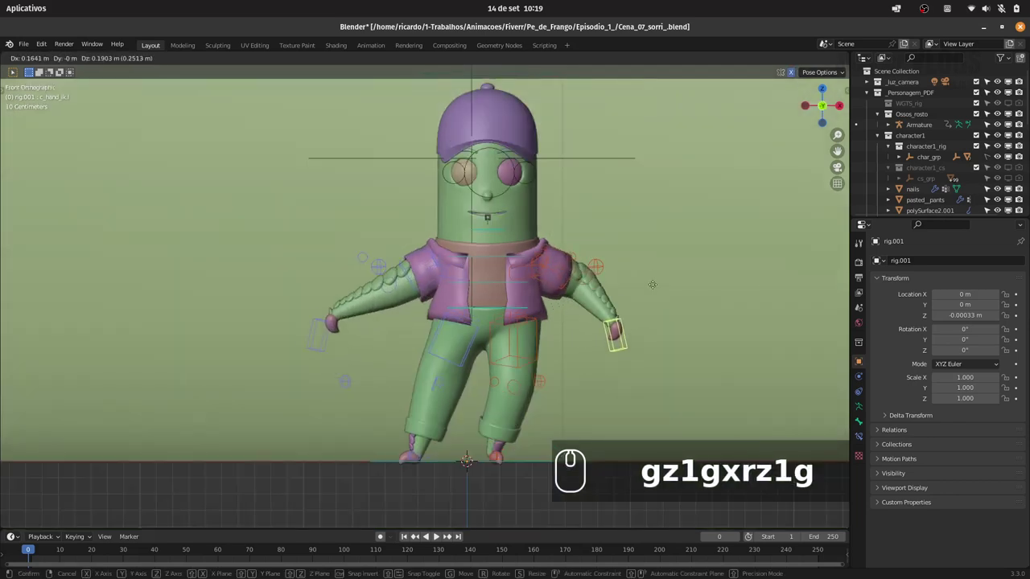
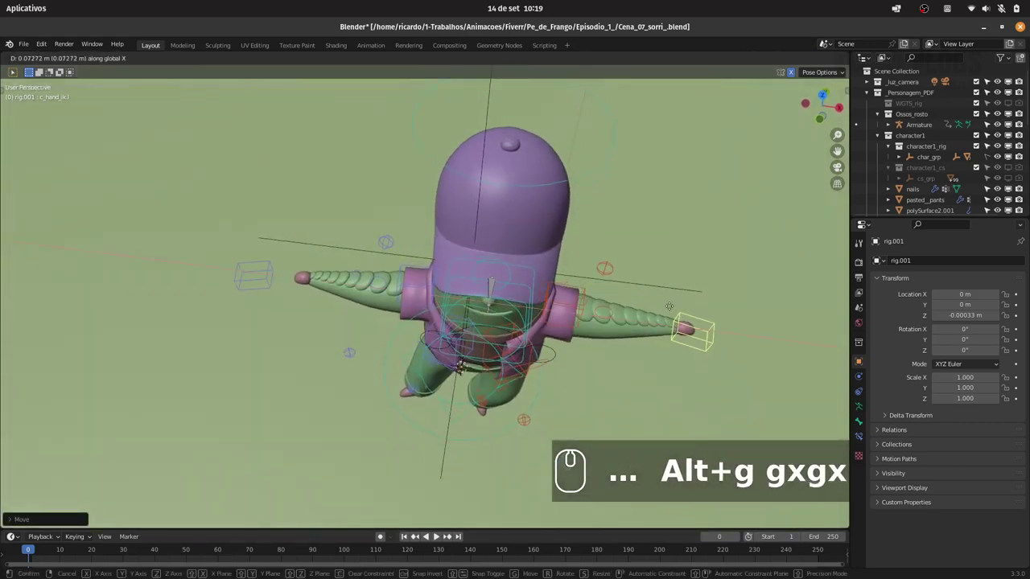
{"action": "left_click", "coordinate": [672, 305]}
{"action": "left_click", "coordinate": [795, 72]}
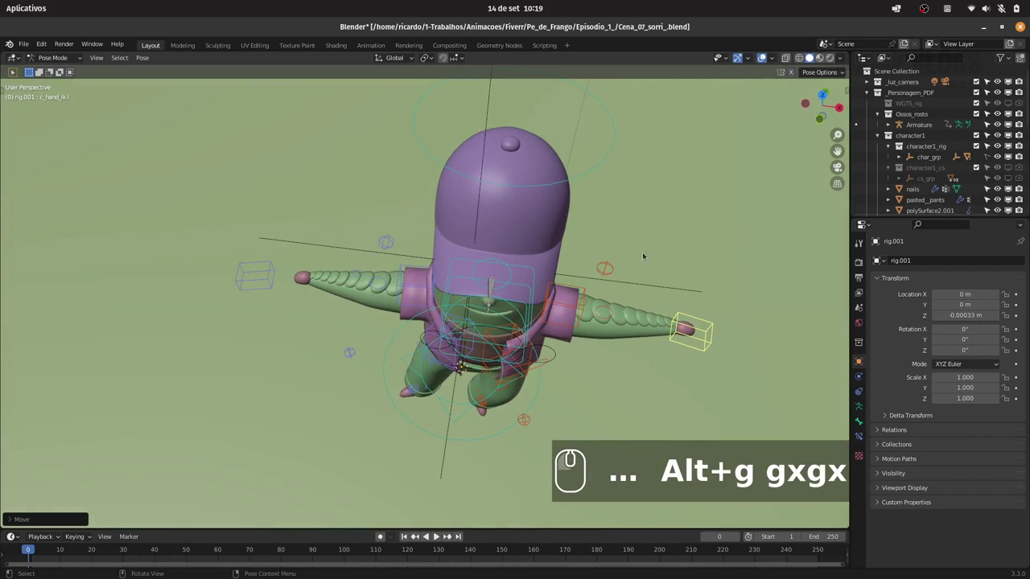
{"action": "key", "text": "1"}
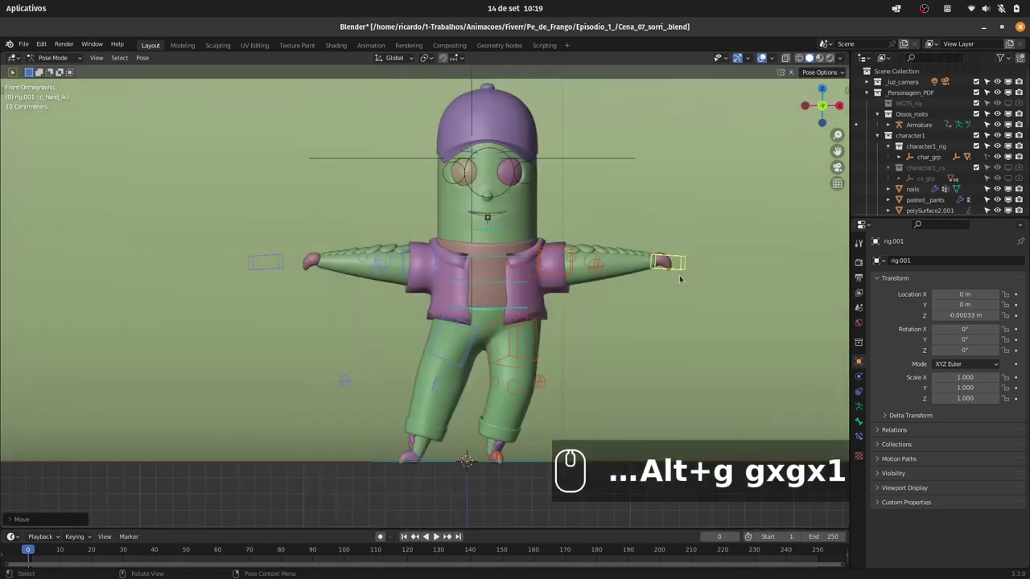
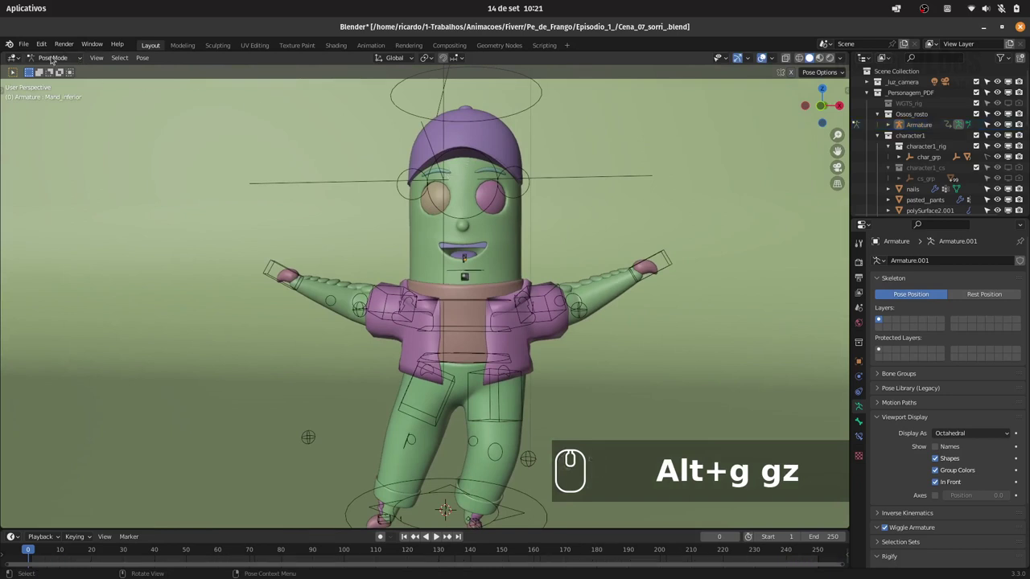
Leave Pose Mode for Object Mode so the textured character shows against the backdrop
{"action": "left_click", "coordinate": [53, 55]}
{"action": "left_click", "coordinate": [57, 70]}
{"action": "left_click", "coordinate": [452, 171]}
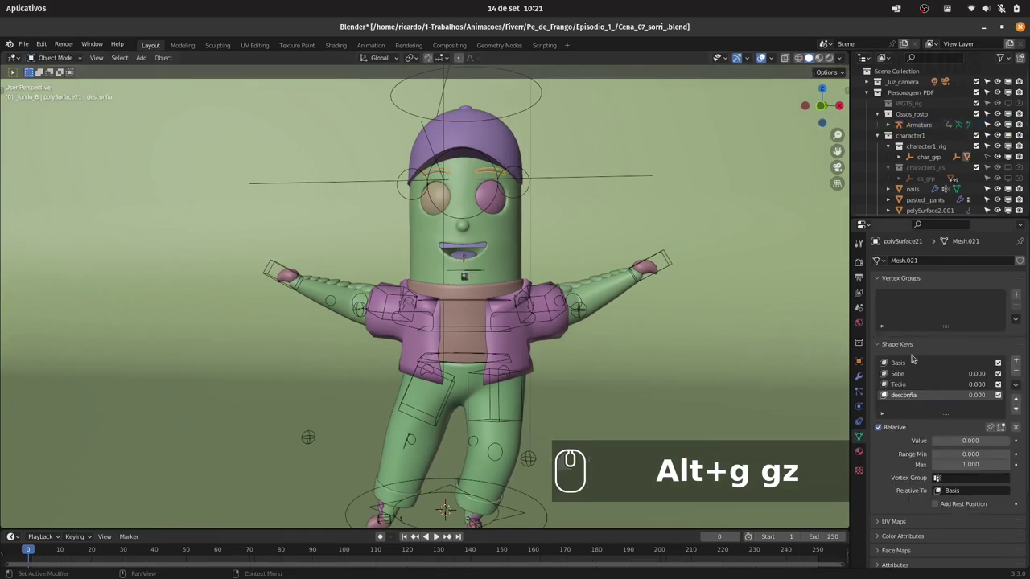
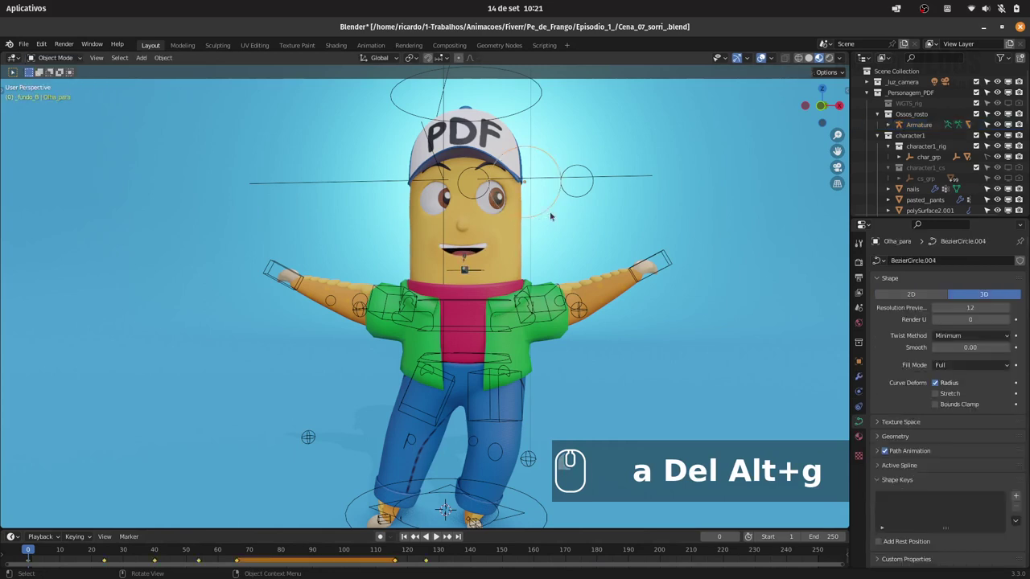
Slide the eye-target curve along X so the character looks straight ahead
{"action": "left_click_drag", "start_coordinate": [492, 202], "coordinate": [516, 206]}
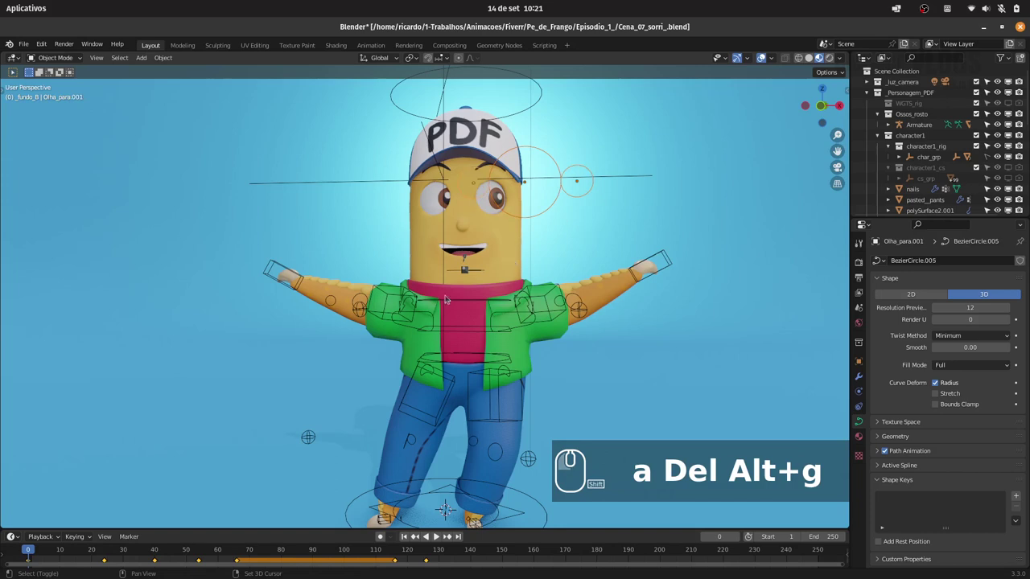
{"action": "key", "text": "a"}
{"action": "key", "text": "Delete"}
{"action": "key", "text": "g"}
{"action": "key", "text": "x"}
{"action": "left_click_drag", "start_coordinate": [465, 267], "coordinate": [475, 227]}
Frame the character through the scene camera in the Animation workspace
{"action": "key", "text": "0"}
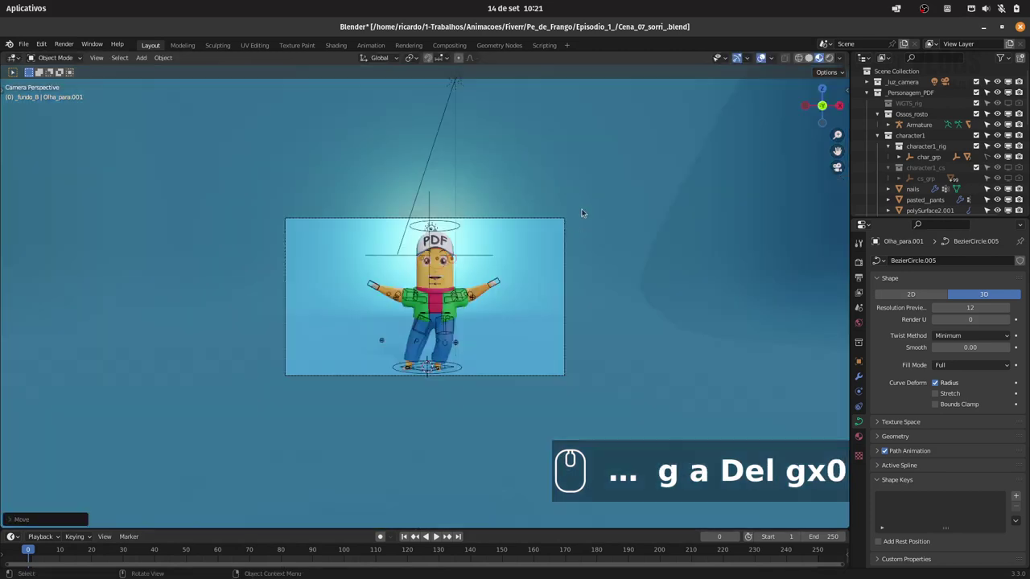
{"action": "left_click_drag", "start_coordinate": [556, 247], "coordinate": [460, 190]}
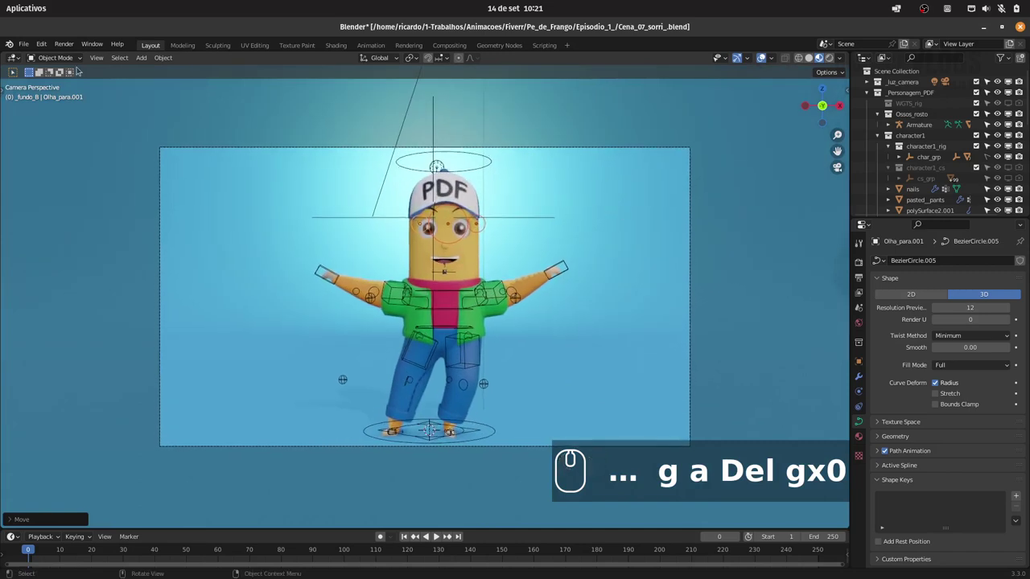
{"action": "left_click", "coordinate": [427, 193]}
{"action": "left_click", "coordinate": [427, 193]}
{"action": "double_click", "coordinate": [428, 193]}
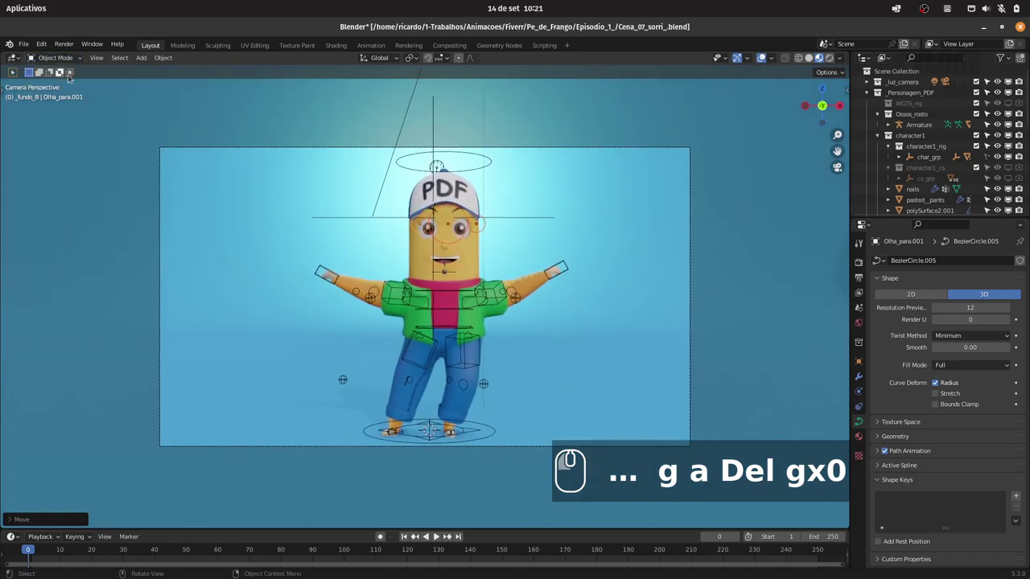
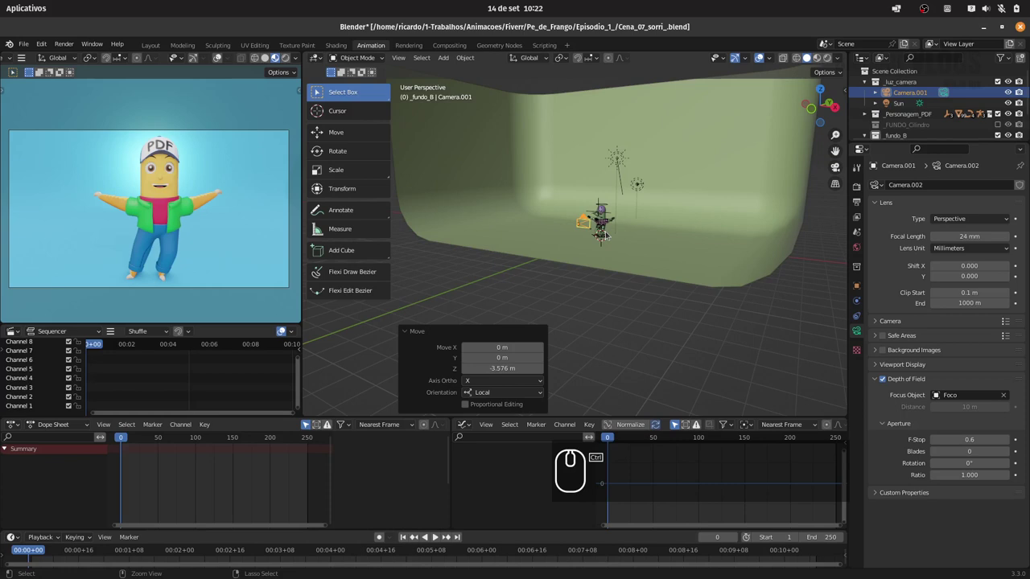
Undo the last two camera moves to restore the earlier framing
{"action": "key", "text": "ctrl+z"}
{"action": "key", "text": "ctrl+z"}
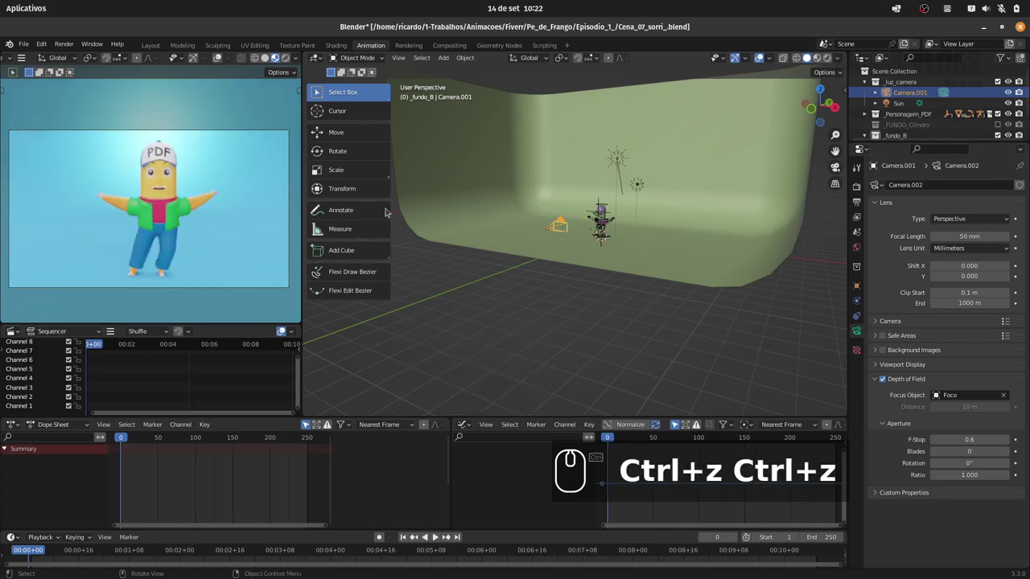
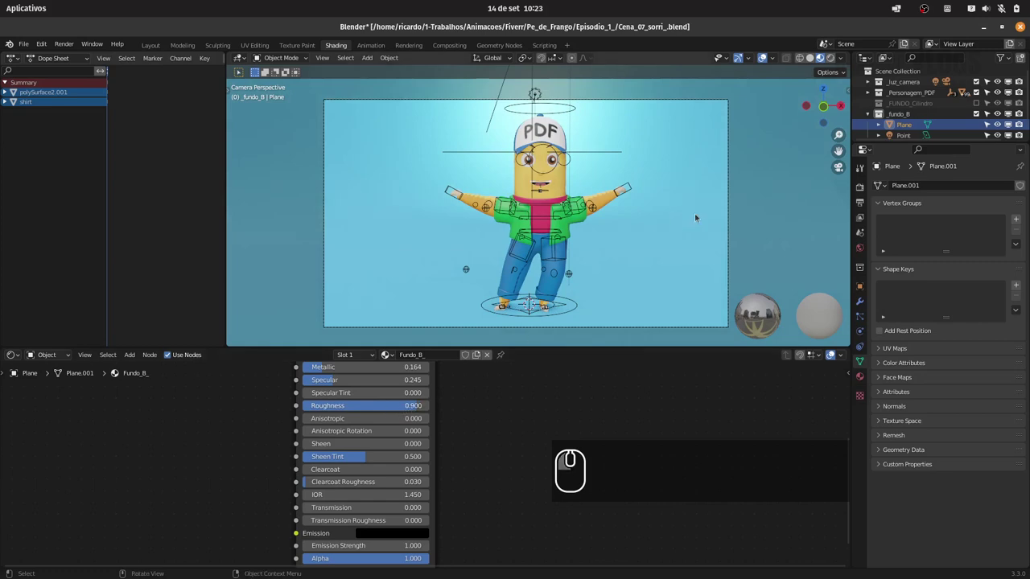
Save the file, then start shifting the camera along X to recentre the character in camera view
{"action": "key", "text": "ctrl+s"}
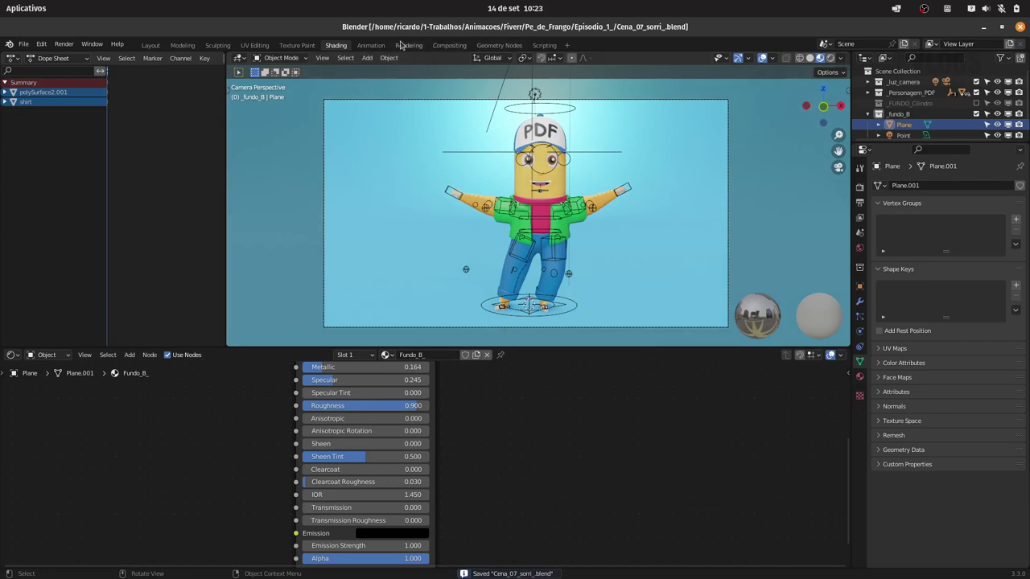
{"action": "left_click_drag", "start_coordinate": [384, 48], "coordinate": [628, 223]}
{"action": "key", "text": "0"}
{"action": "left_click_drag", "start_coordinate": [599, 168], "coordinate": [625, 283]}
{"action": "key", "text": "g"}
{"action": "type", "text": "0gx"}
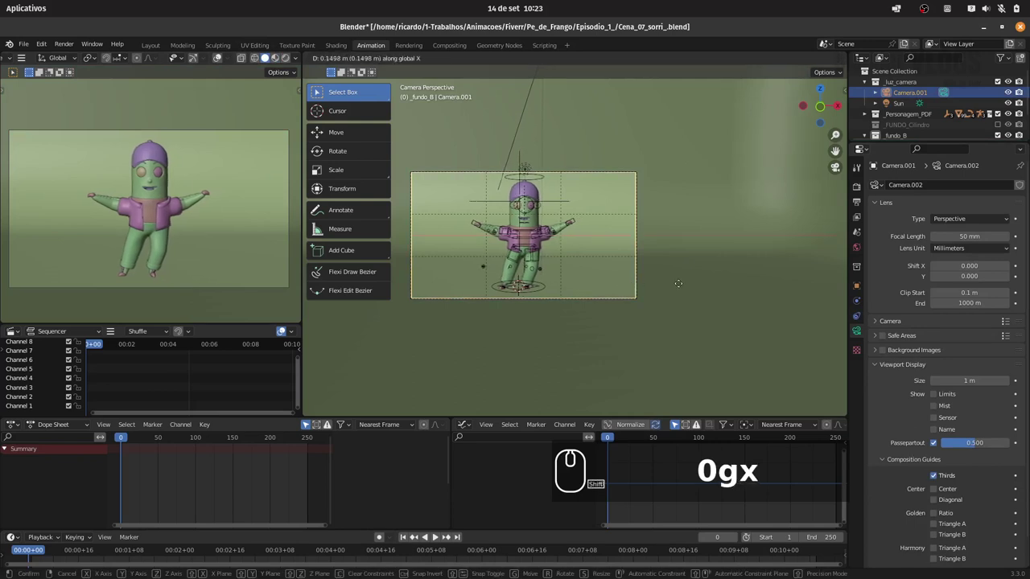
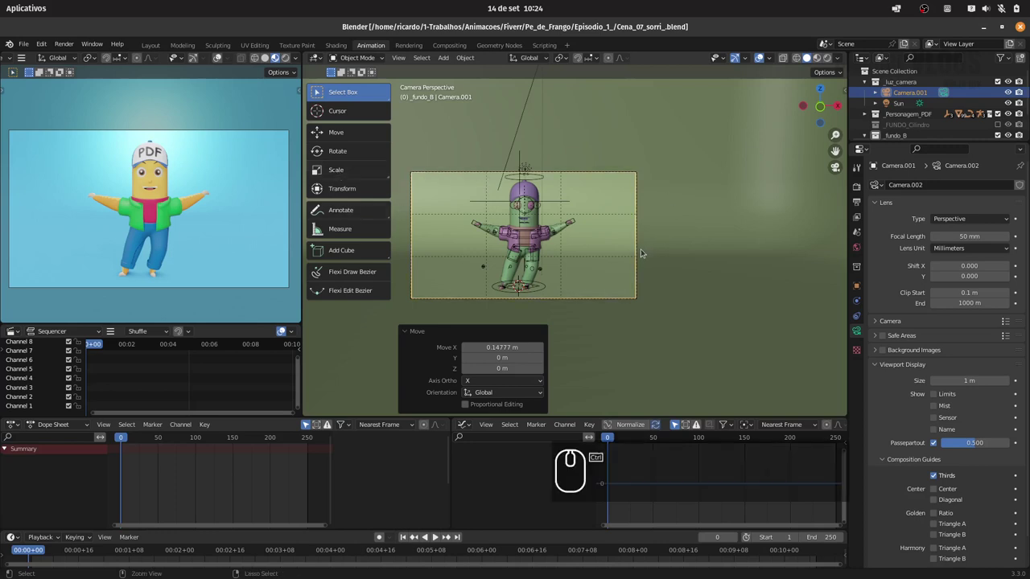
Save the file with the camera moved about 0.15 m further along X
{"action": "key", "text": "ctrl+s"}
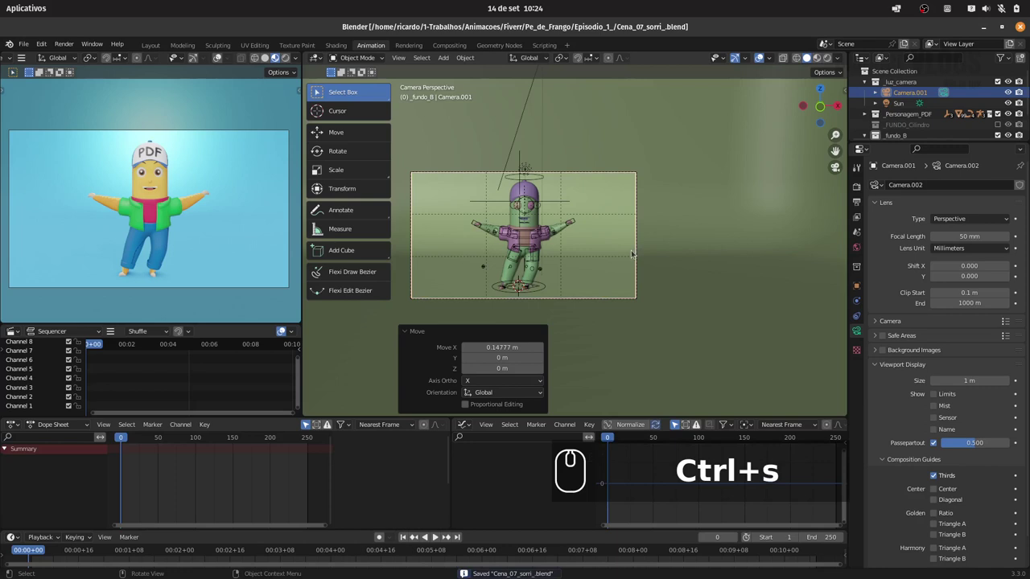
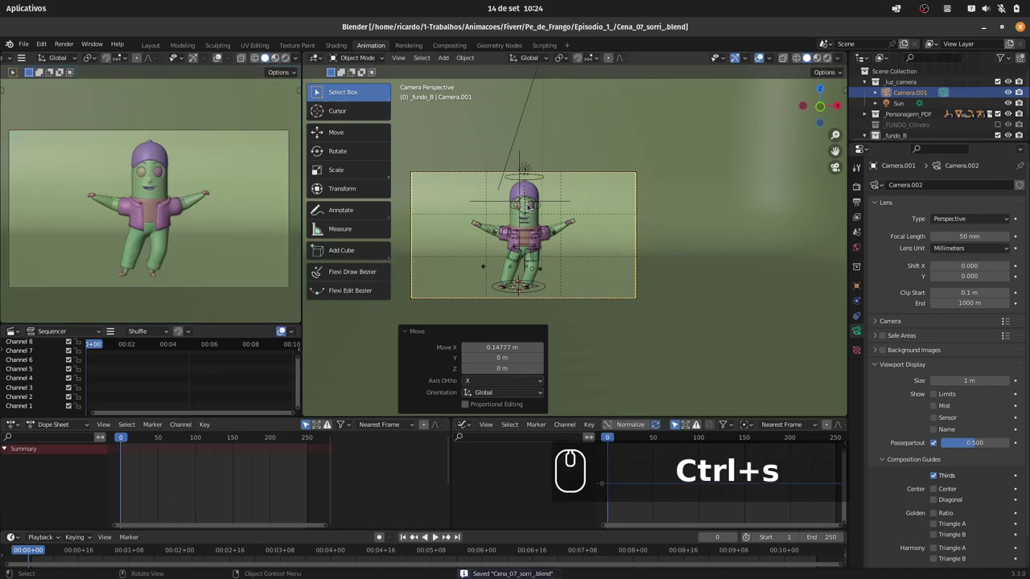
{"action": "key", "text": "t"}
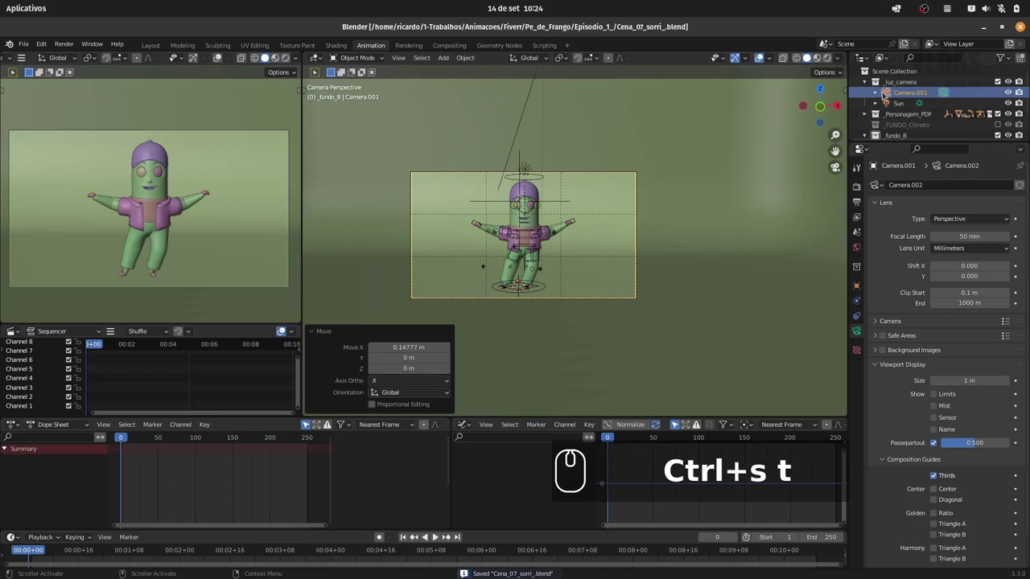